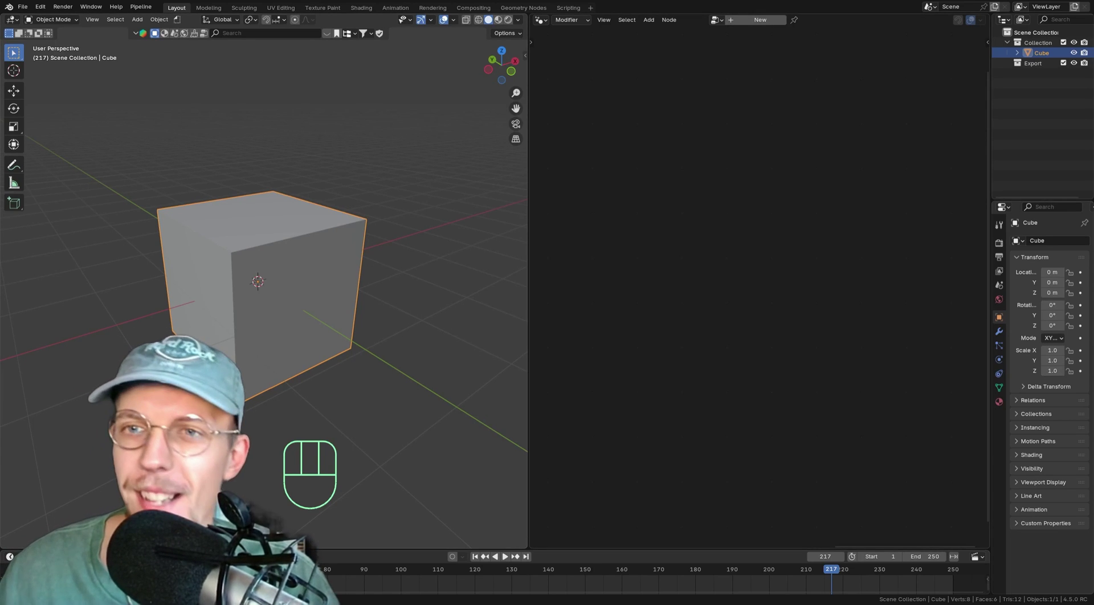
- Create a new geometry node tree on the cube
left_click(741, 21)
middle_click(730, 236)
middle_click(737, 238)
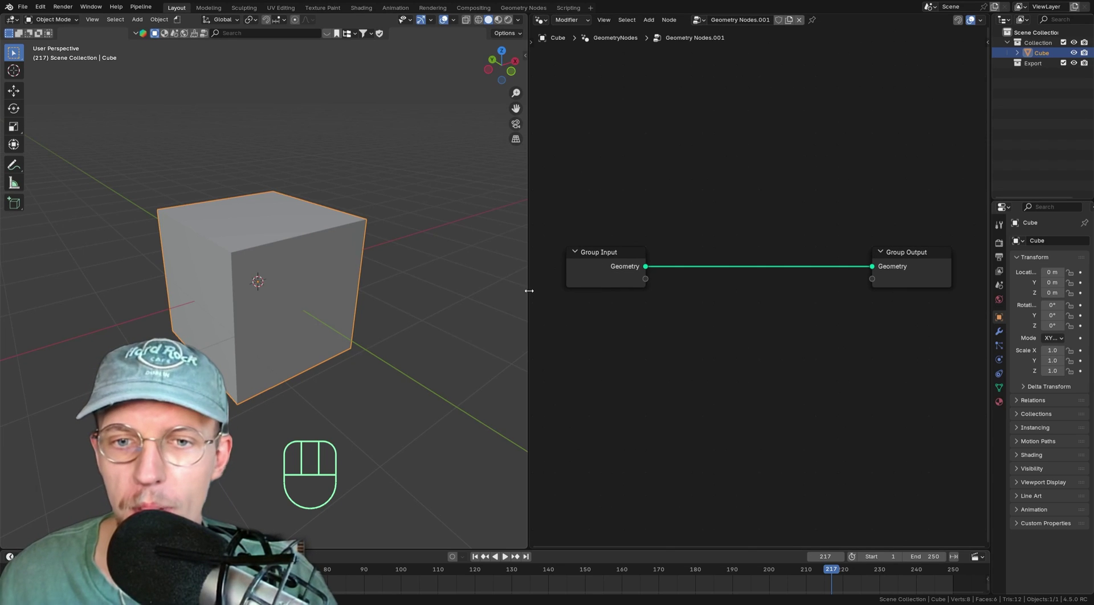
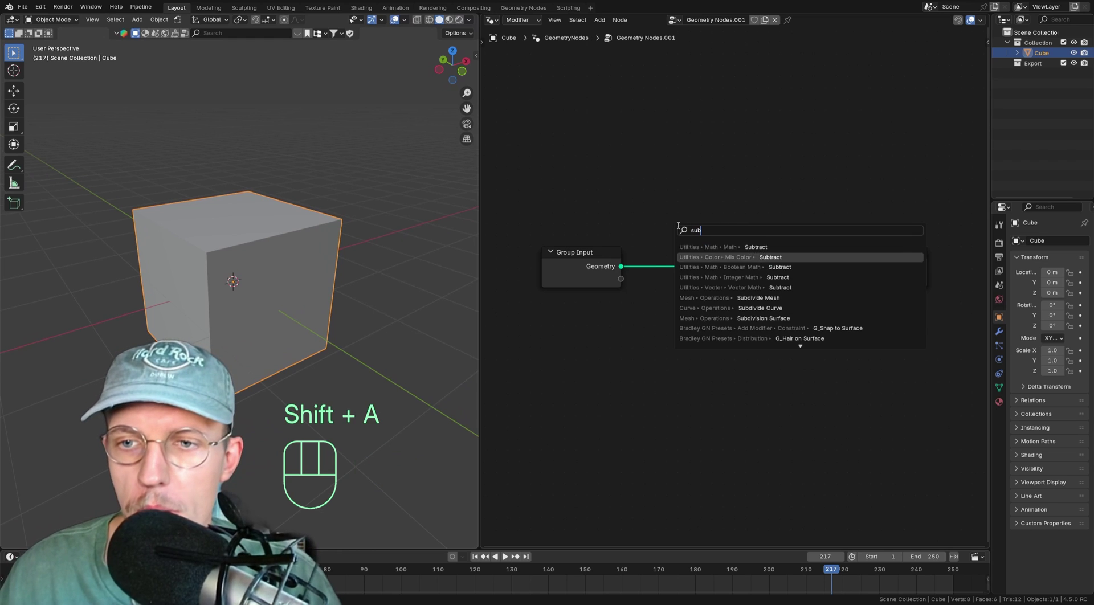
- Add a Subdivision Surface node on the geometry link at level 6, rounding the cube into a sphere
key("Down")
key("Down")
key("Down")
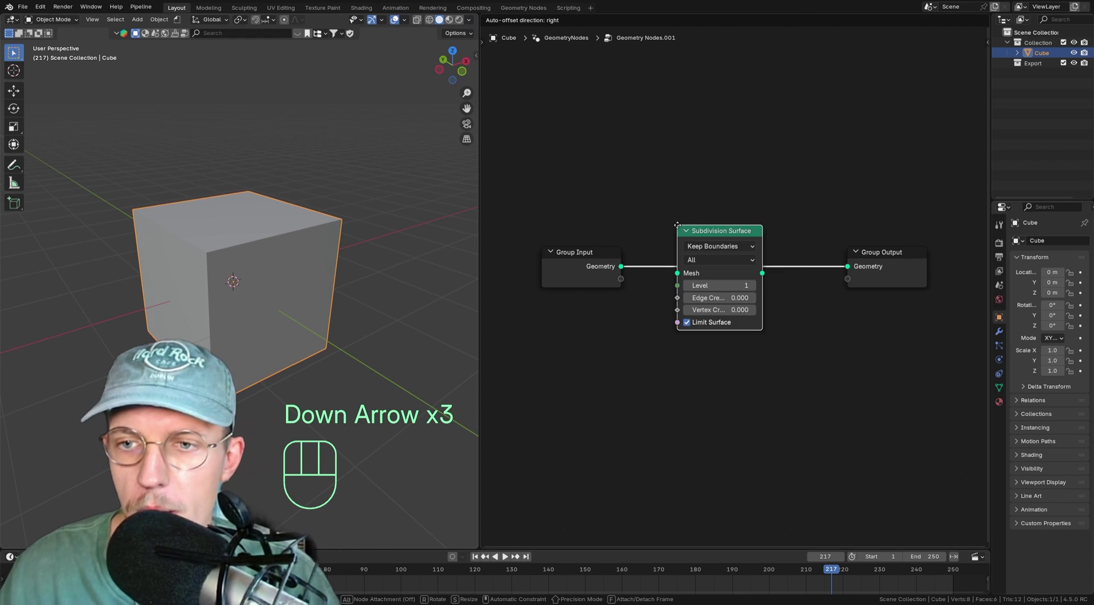
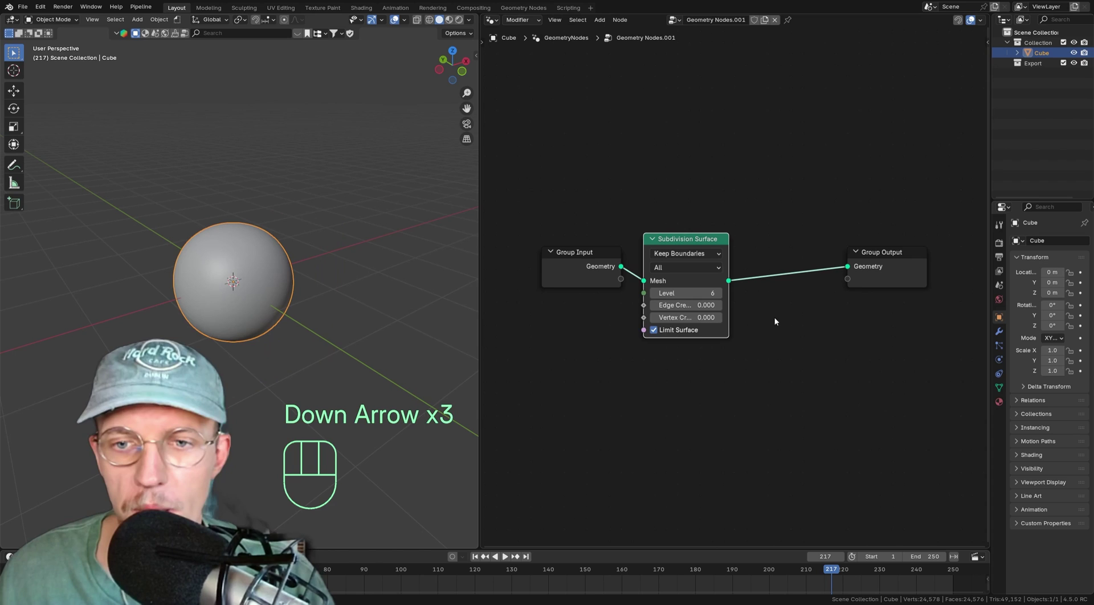
left_click_drag(584, 216, 711, 320)
key("g")
left_click(632, 321)
left_click(516, 241)
- Rearrange the nodes to leave room before the Group Output
key("g")
left_click(544, 275)
middle_click(749, 268)
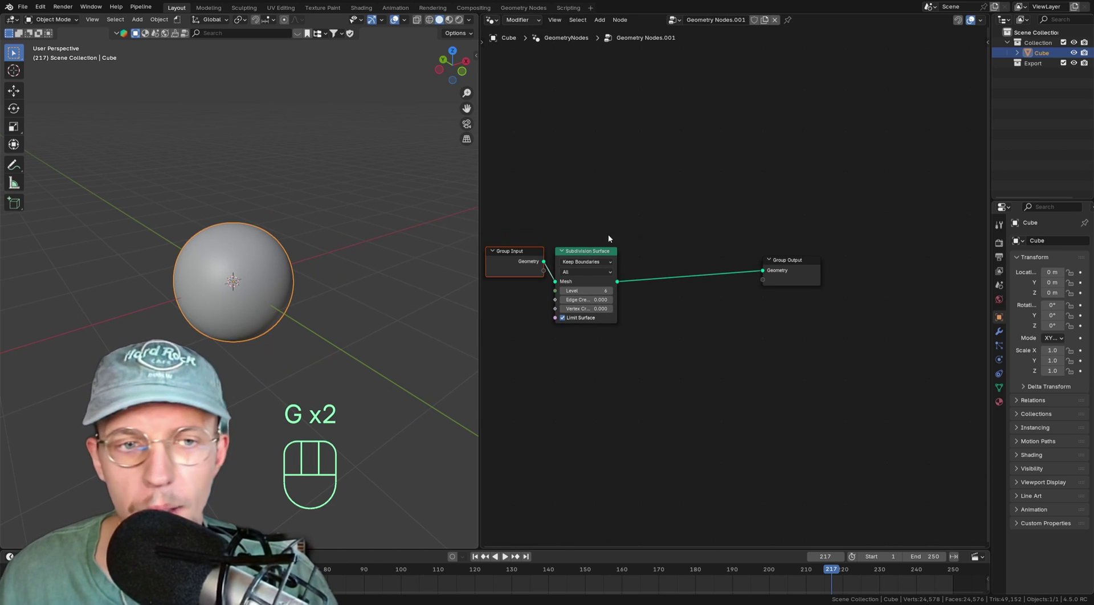
left_click_drag(710, 242, 849, 296)
key("g")
left_click(868, 279)
- Add Distribute Points on Faces (density 10) after the subdivision and pass its Points onward
key("shift+a")
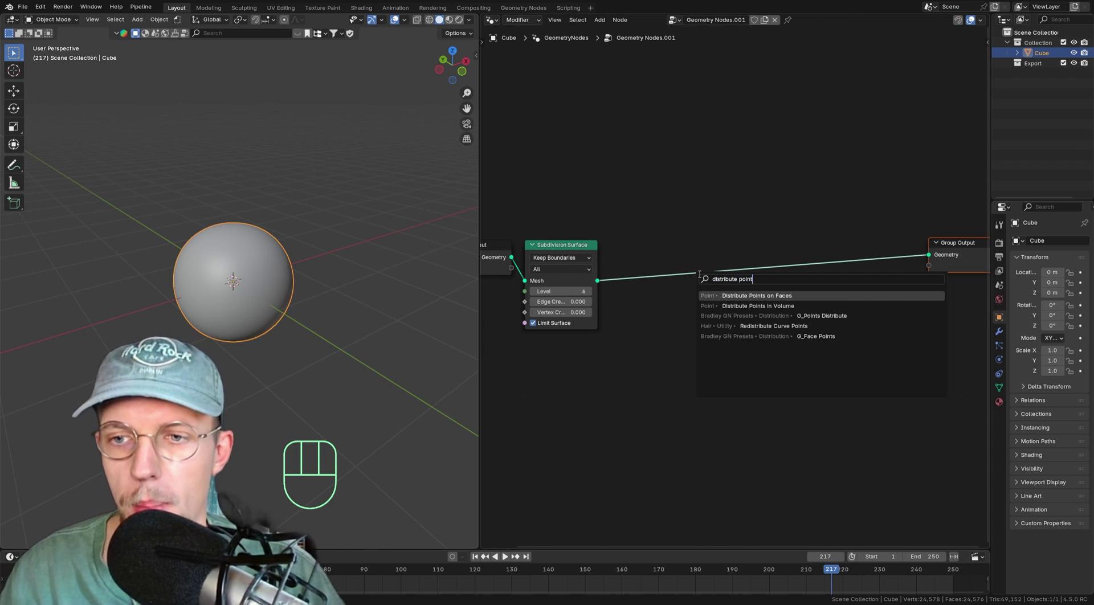
left_click(653, 159)
left_click_drag(604, 281, 649, 225)
left_click_drag(737, 176, 817, 179)
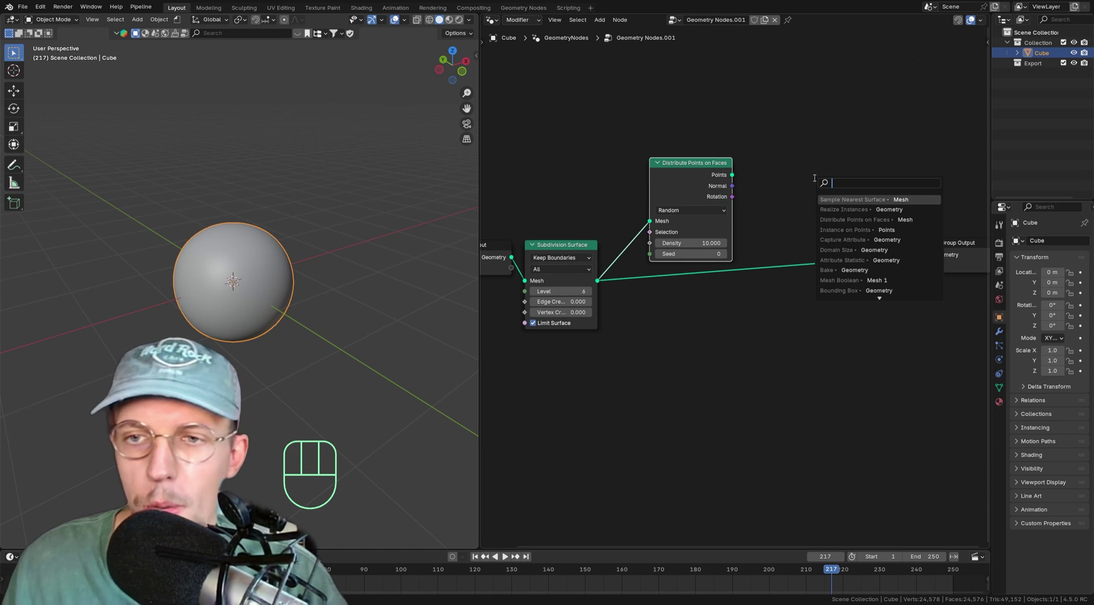
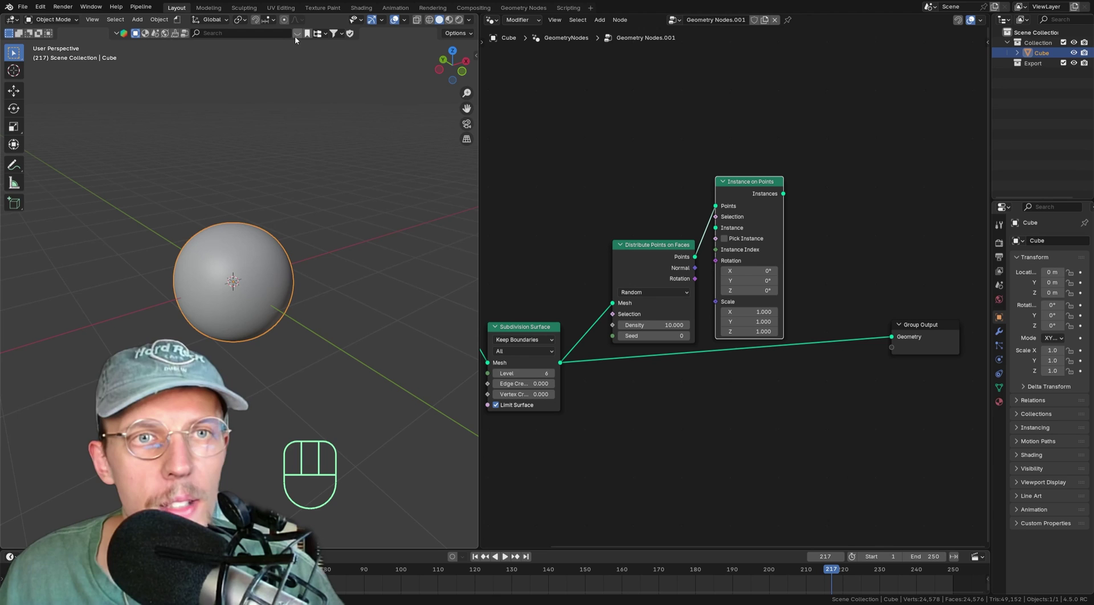
- Bring the rubber duck asset in as an Object Info node and use its geometry as the instance
left_click_drag(272, 37, 274, 33)
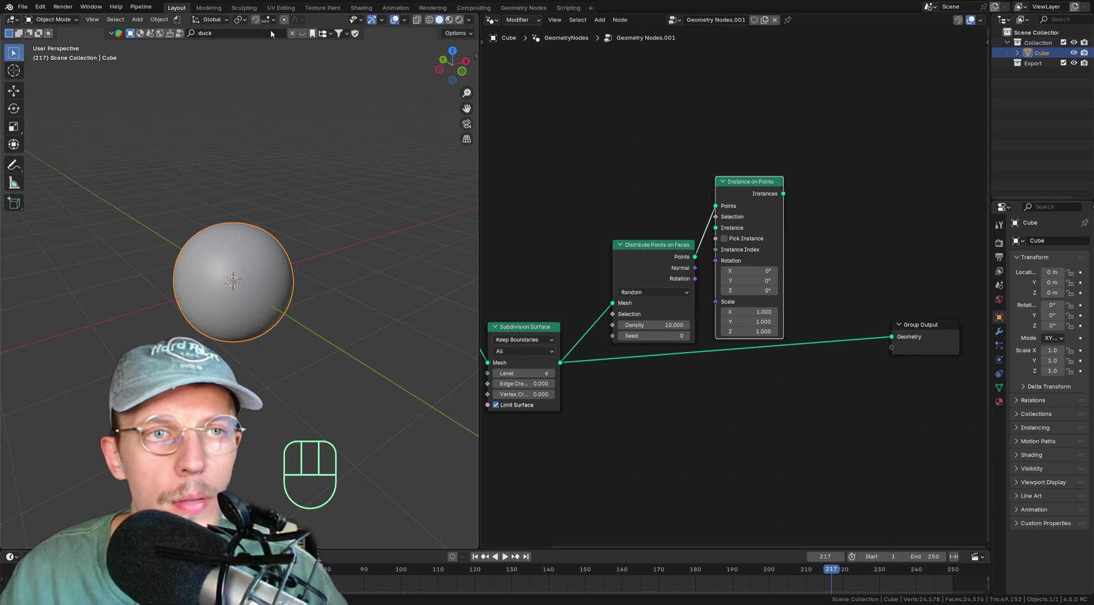
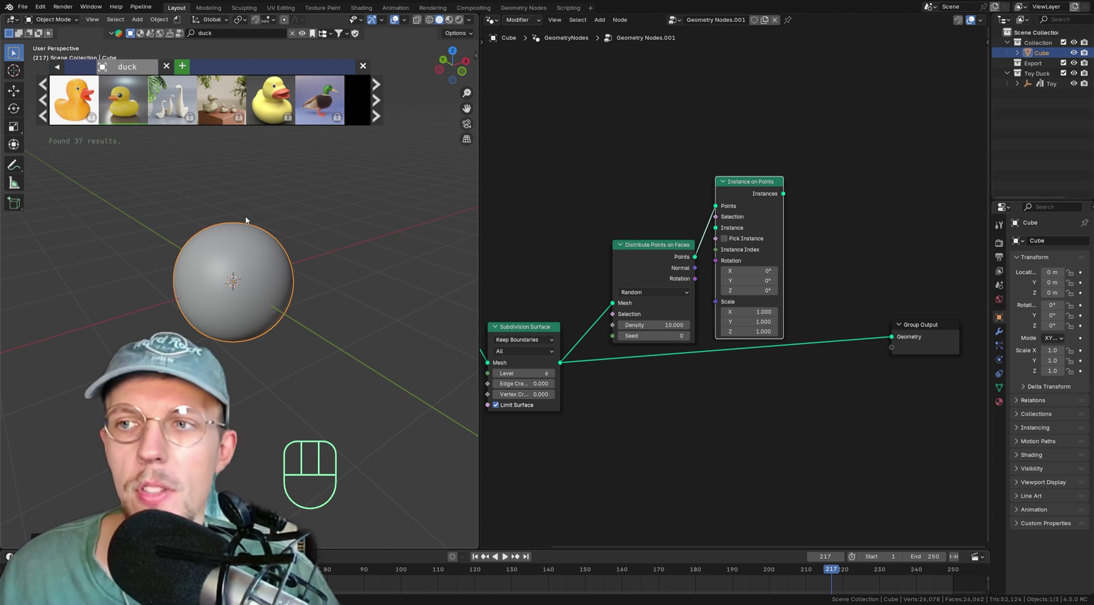
left_click_drag(720, 229, 640, 193)
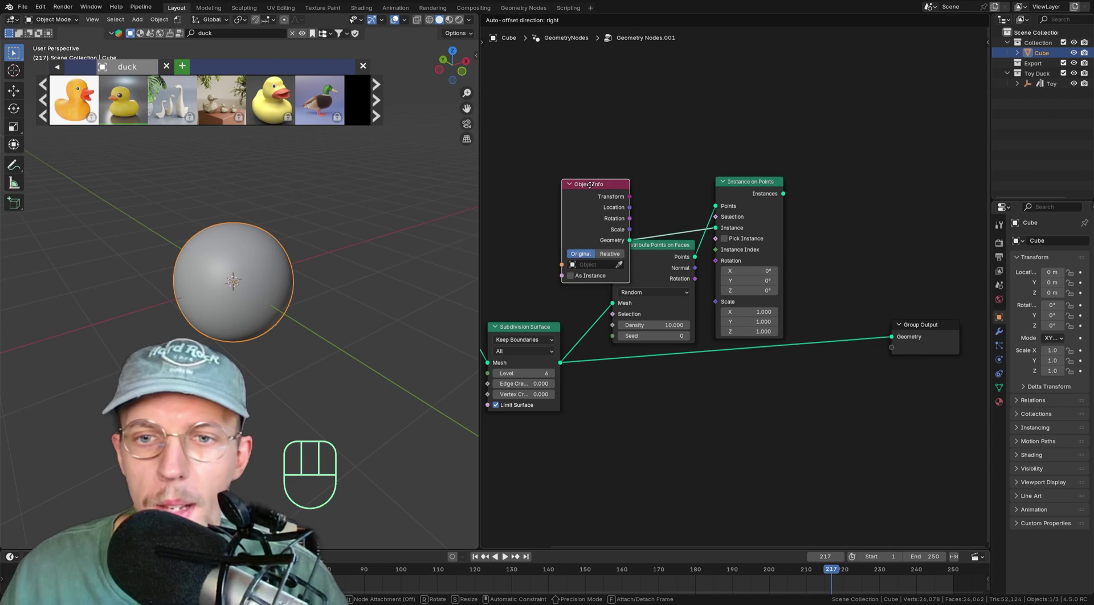
left_click(649, 136)
left_click_drag(648, 216, 659, 251)
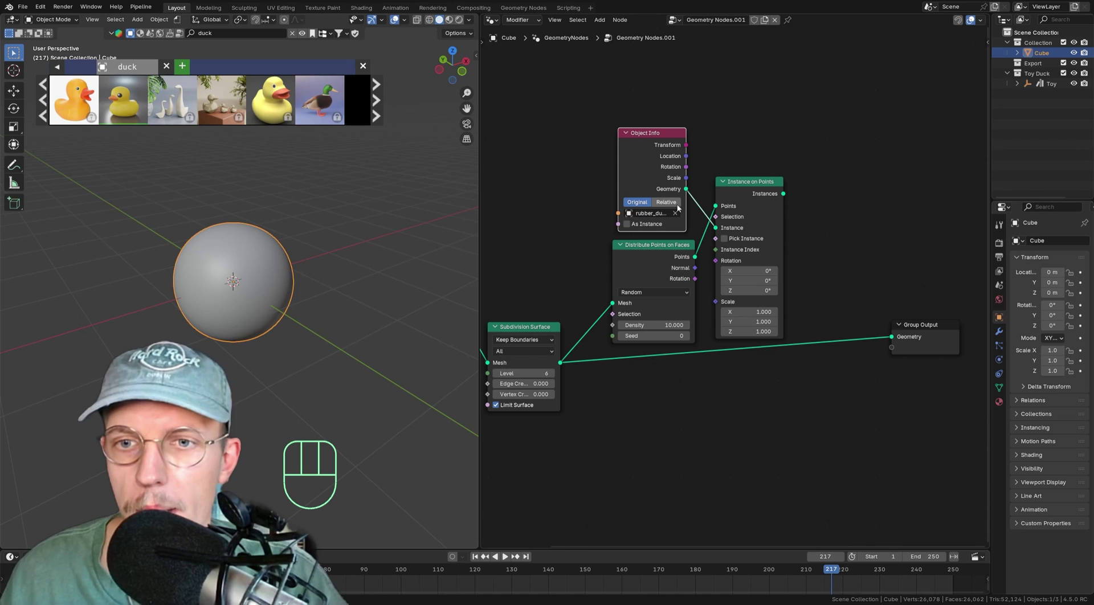
- Join the sphere mesh with the duck instances through a Join Geometry node into the output
key("shift+a")
left_click_drag(832, 326, 832, 322)
left_click_drag(784, 195, 806, 351)
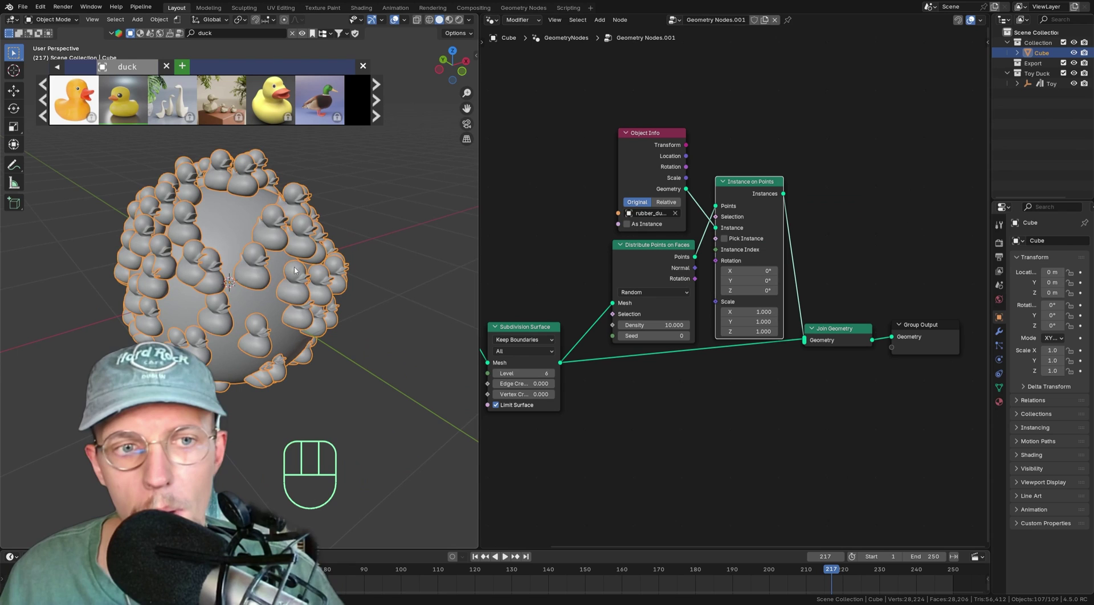
left_click(953, 376)
- Tidy the node layout and spread the nodes apart to make space for a rotation node
key("g")
left_click(972, 340)
key("g")
left_click(884, 338)
left_click_drag(749, 205, 883, 215)
left_click_drag(309, 303, 269, 254)
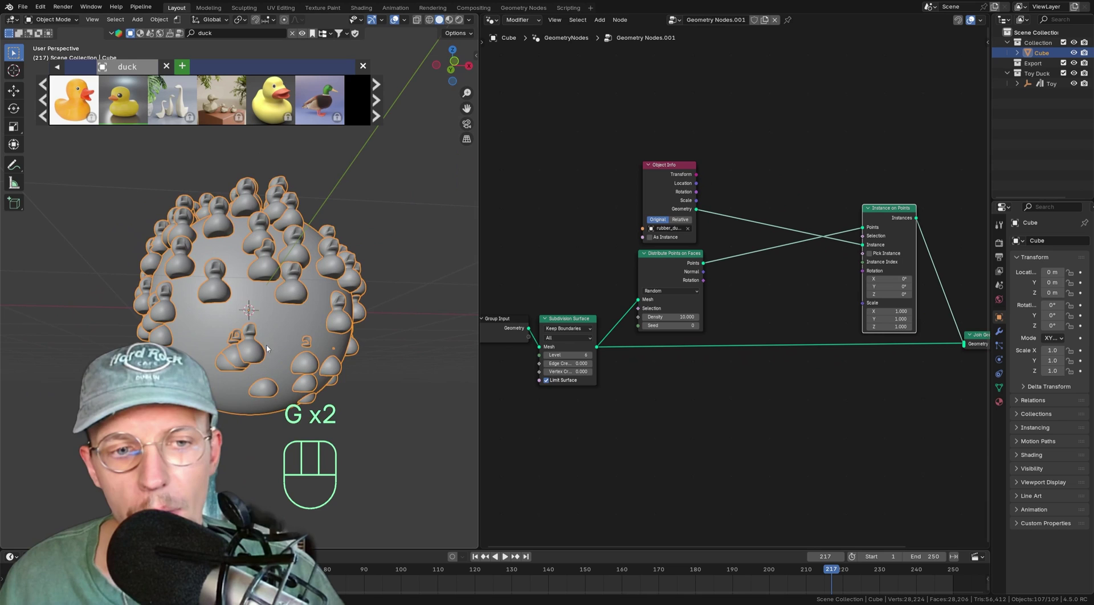
left_click_drag(315, 284, 345, 315)
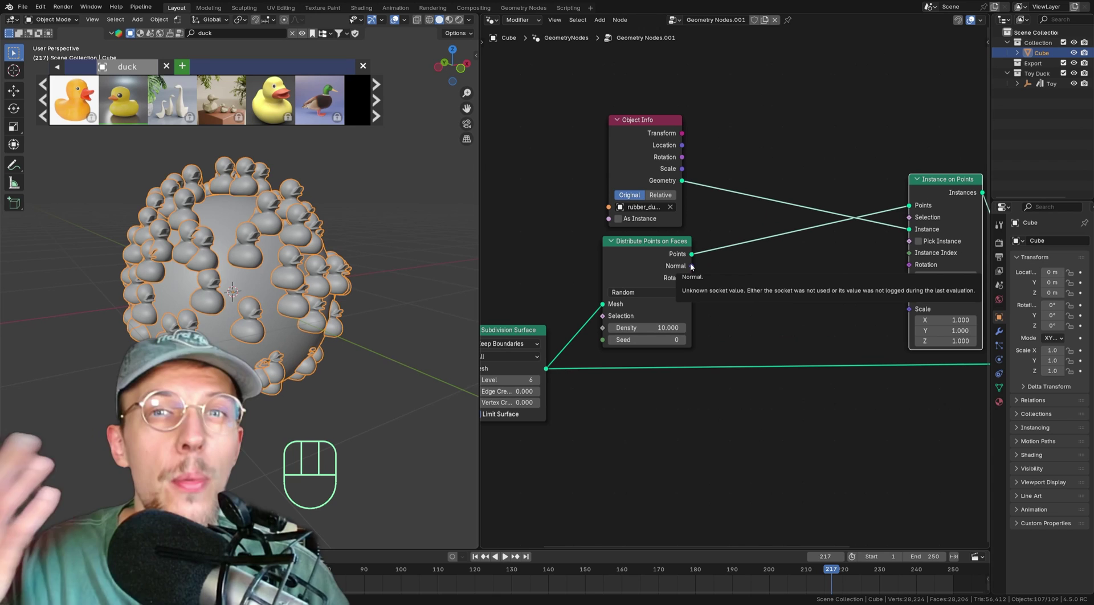
middle_click(670, 231)
left_click_drag(642, 257, 715, 270)
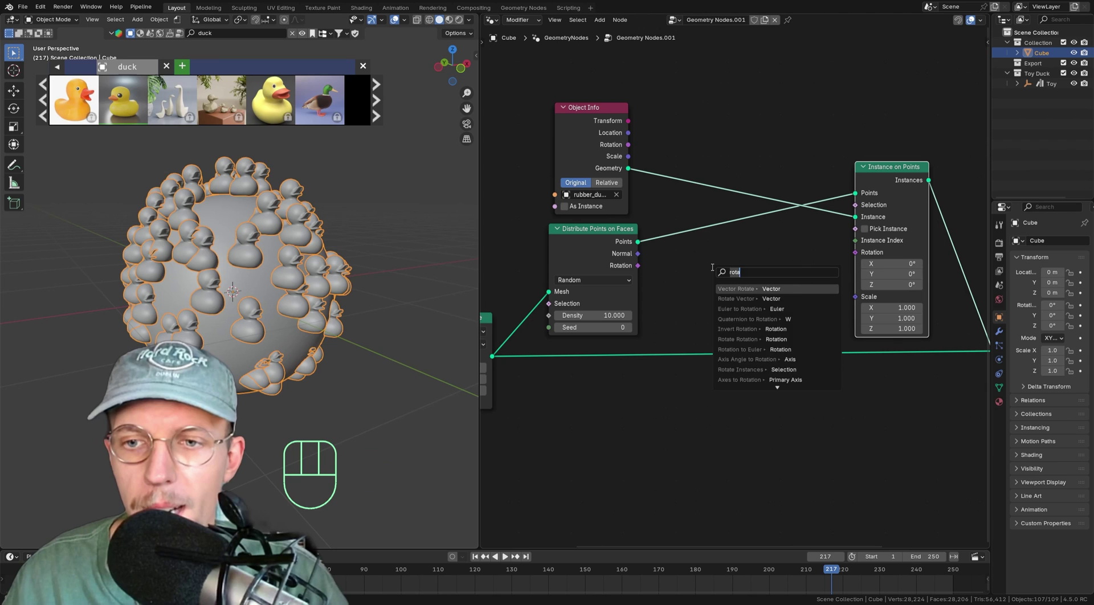
- Add Align Rotation to Vector fed by Normal and drive the Instance on Points rotation with it
key("a")
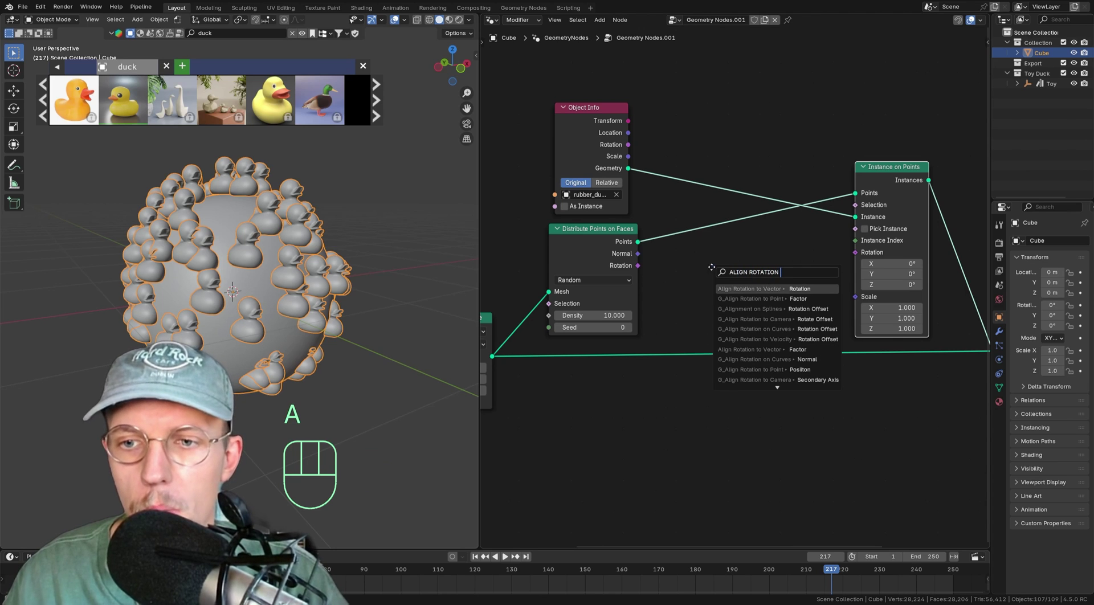
left_click(690, 253)
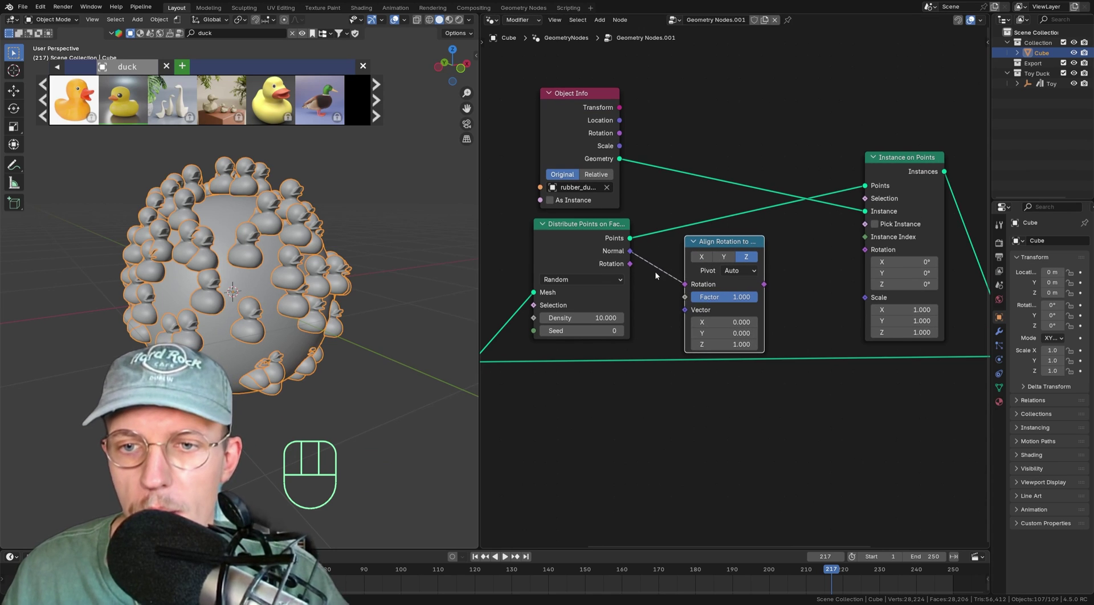
left_click_drag(687, 285, 688, 314)
left_click_drag(636, 274, 687, 289)
left_click_drag(765, 288, 865, 258)
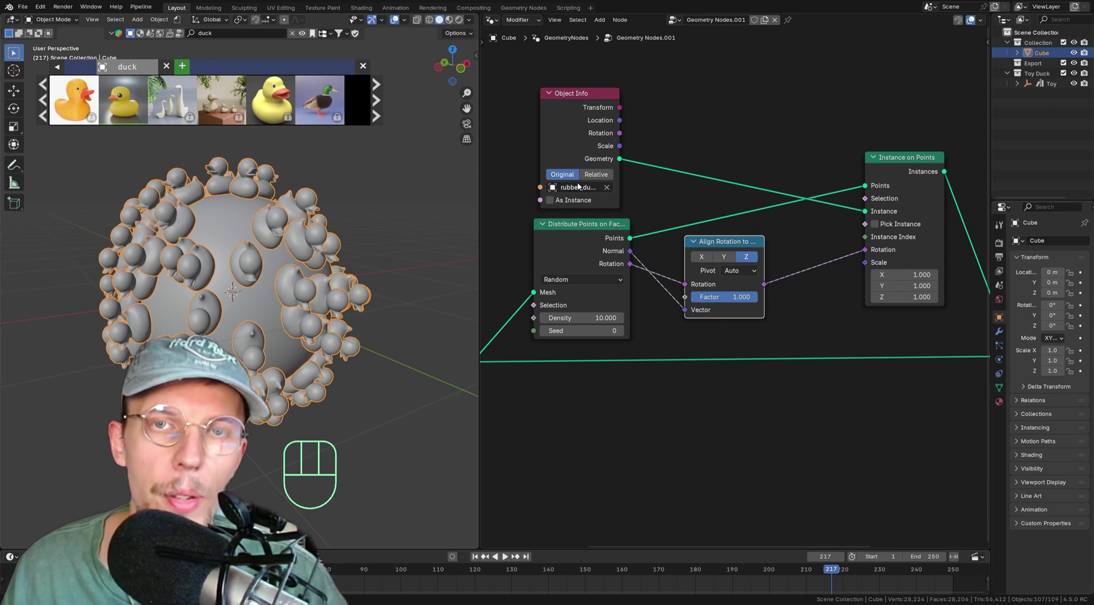
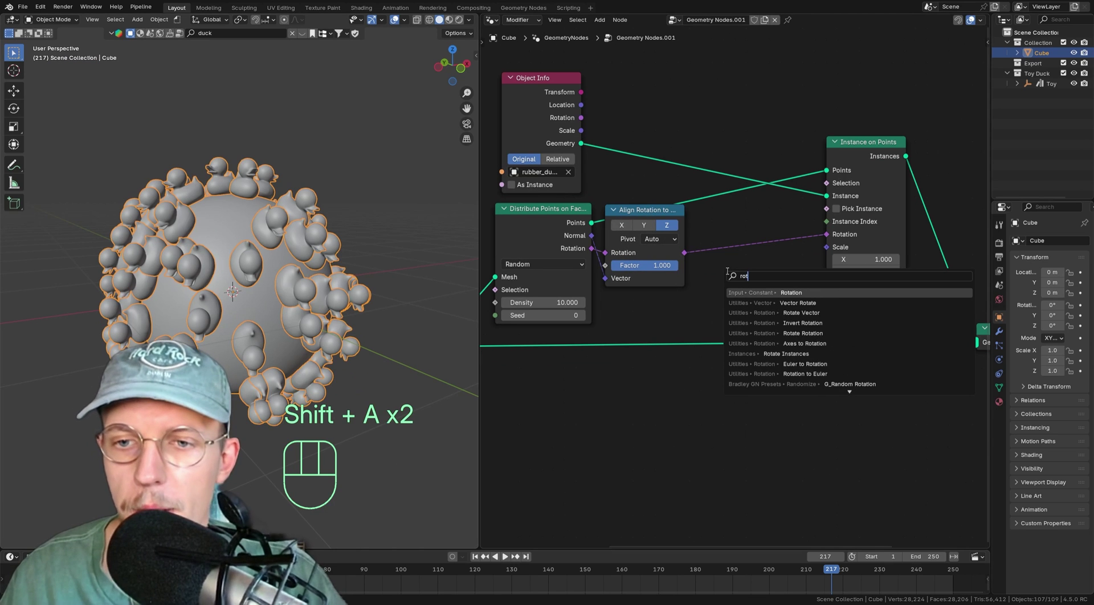
- Insert a Local-mode Rotate Rotation node before Instance on Points, leaving its rotation at zero
left_click(717, 220)
key("g")
left_click(762, 218)
left_click(777, 231)
middle_click(728, 283)
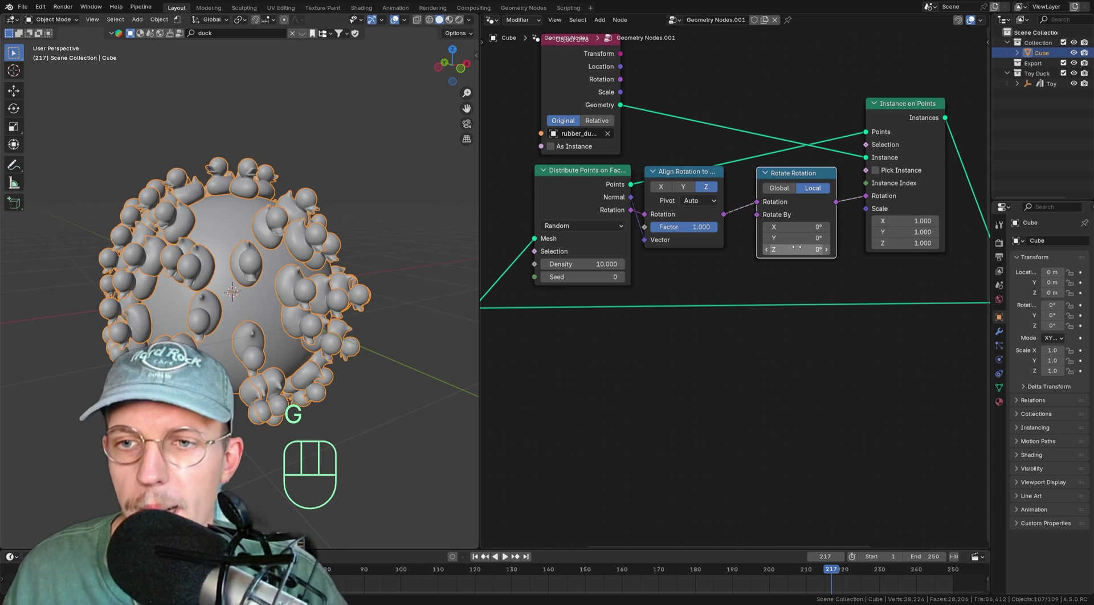
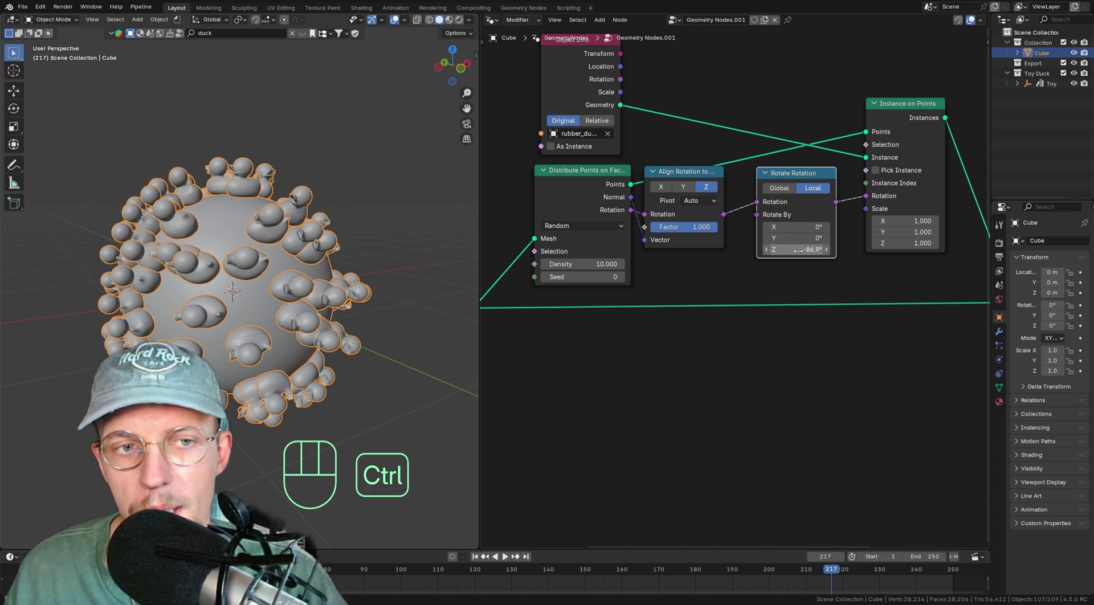
key("ctrl+z")
left_click_drag(287, 211, 278, 286)
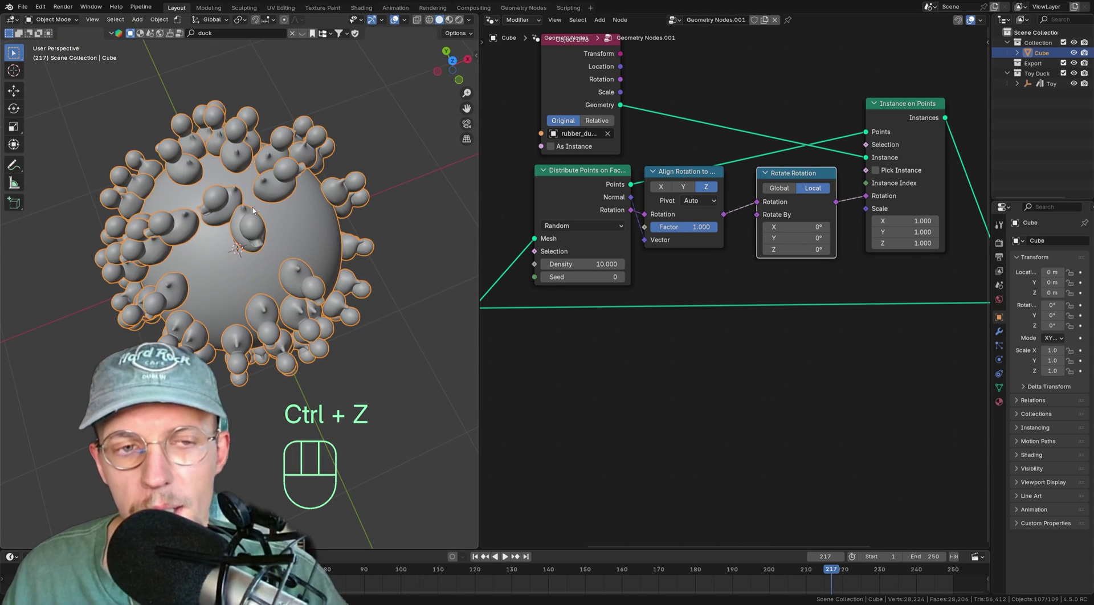
middle_click(263, 223)
middle_click(259, 238)
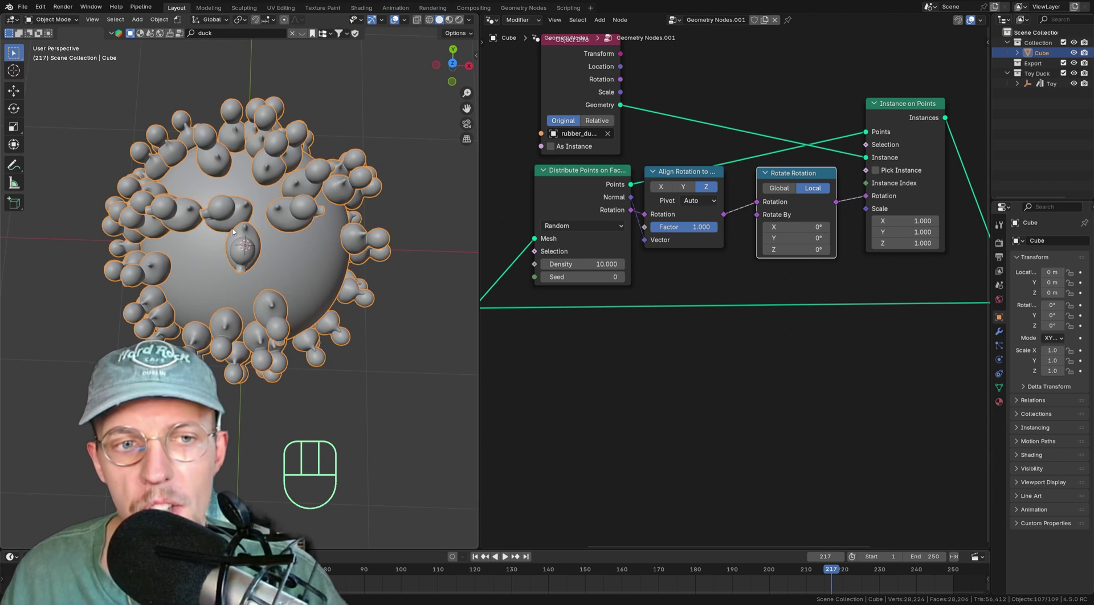
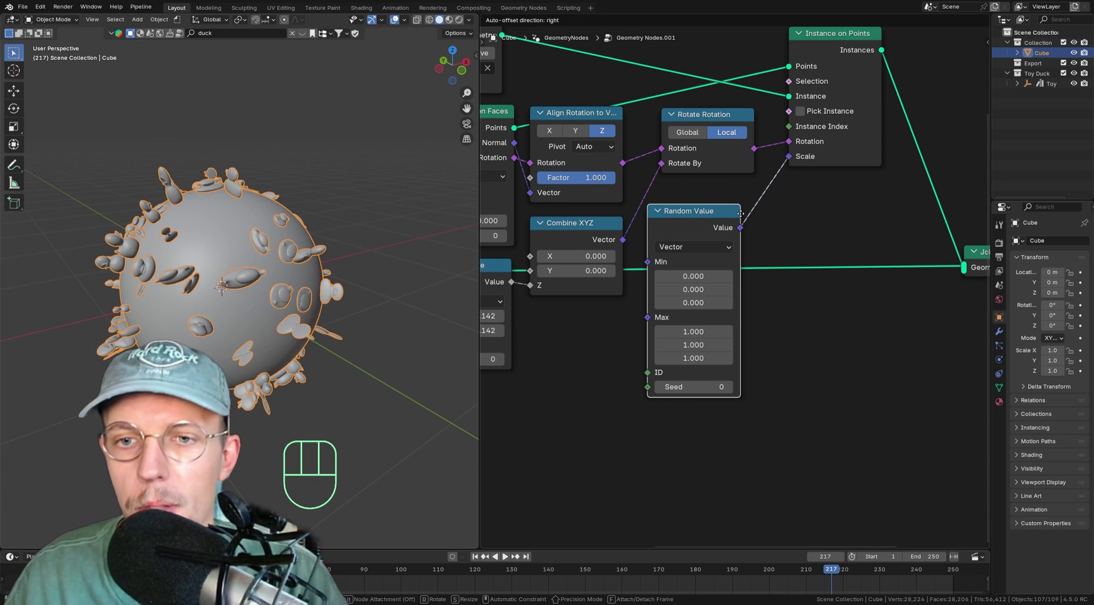
left_click(759, 196)
left_click_drag(731, 230, 710, 265)
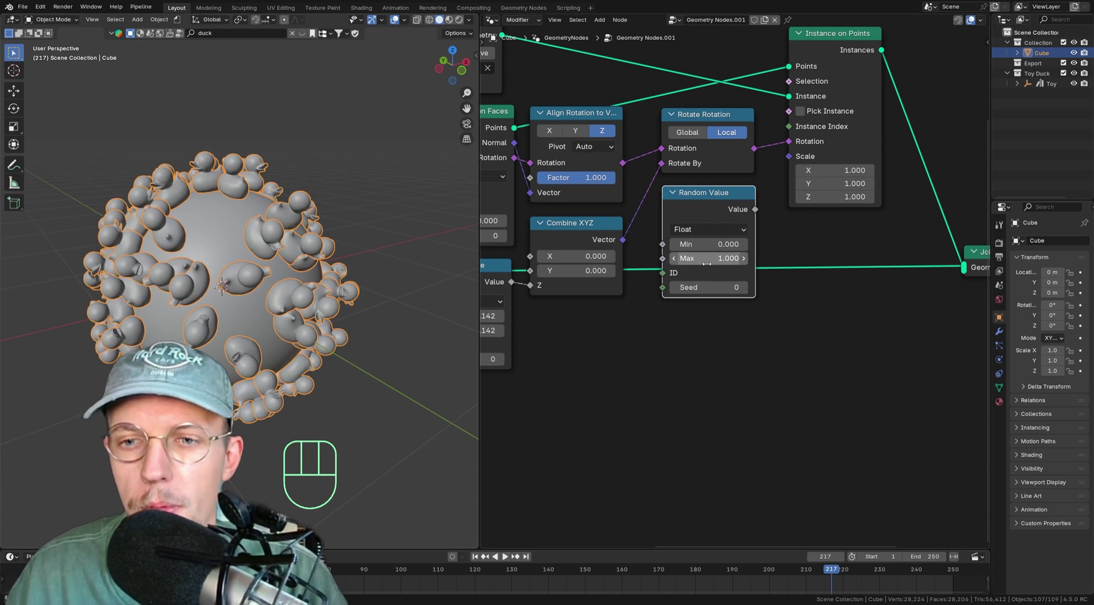
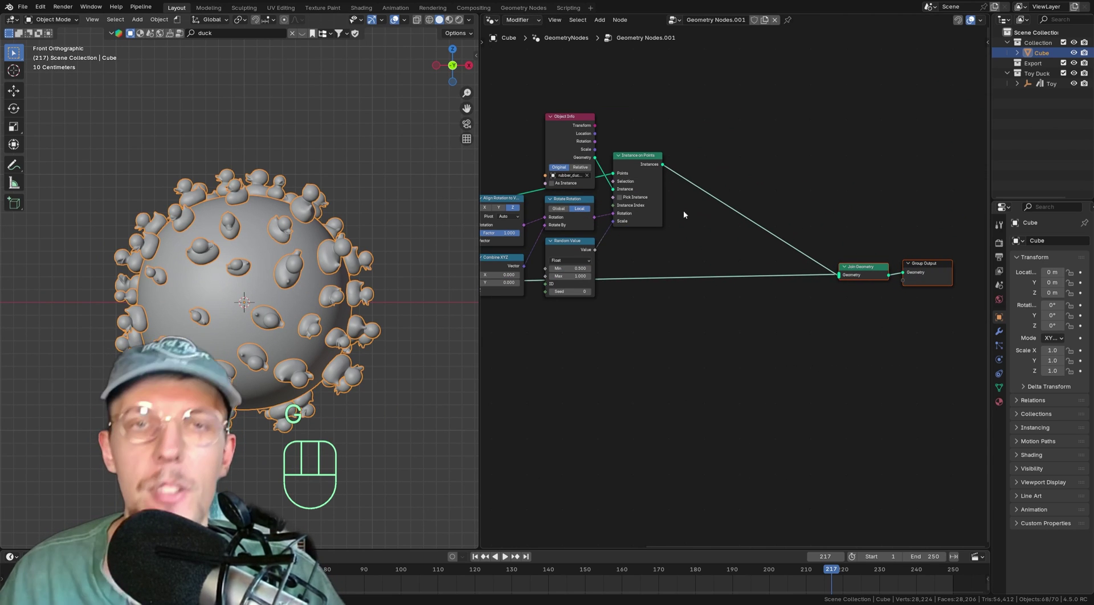
- Add a Set Mesh Normal node on the sphere link, Free mode on Face Corner, before Join Geometry
left_click(748, 176)
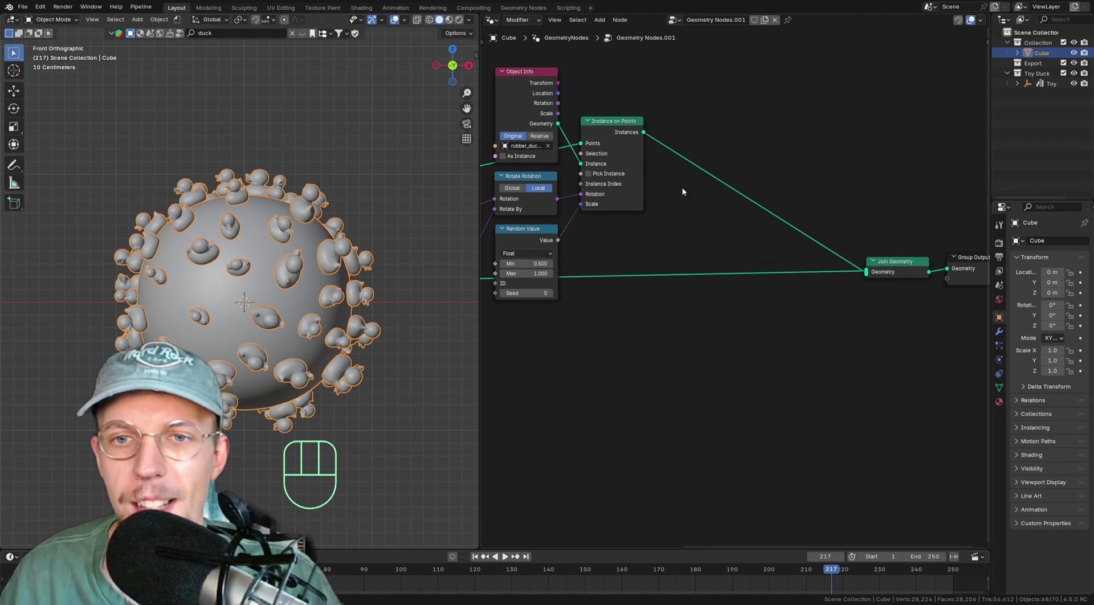
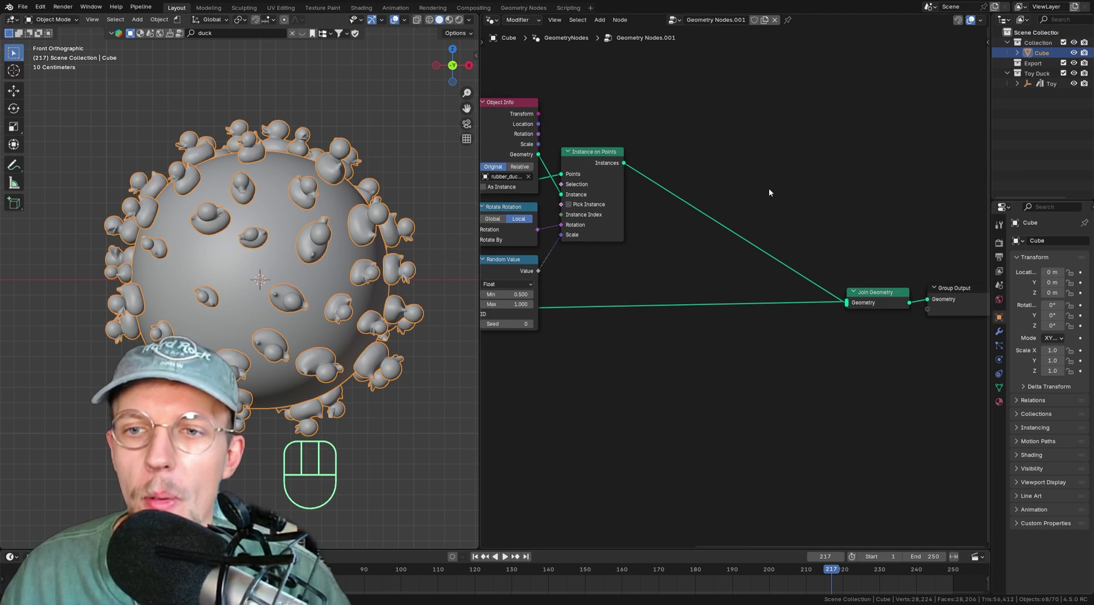
key("shift+a")
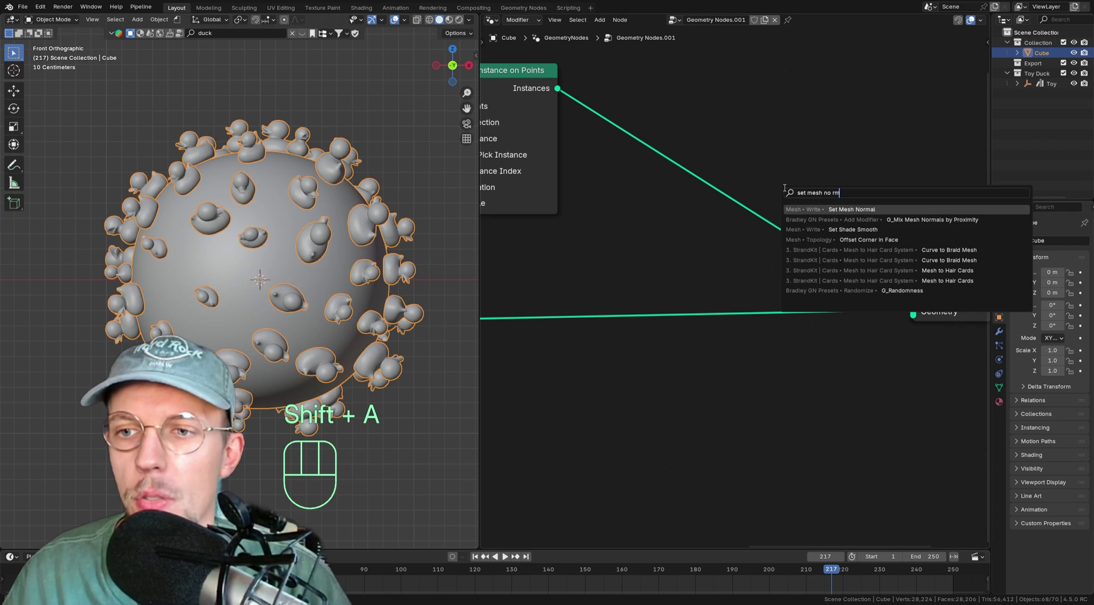
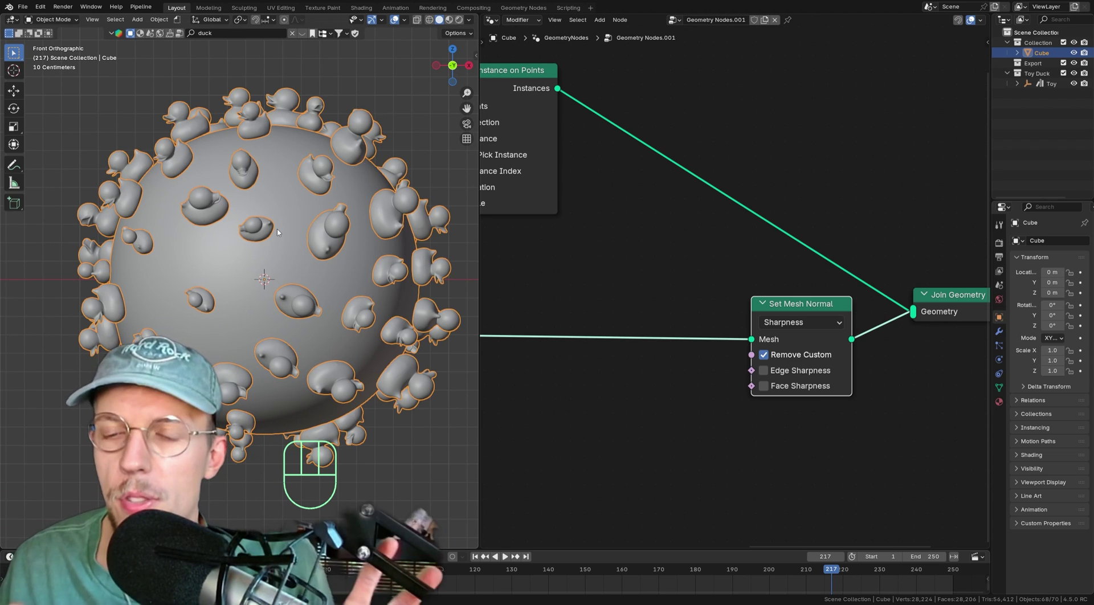
left_click_drag(804, 321, 785, 374)
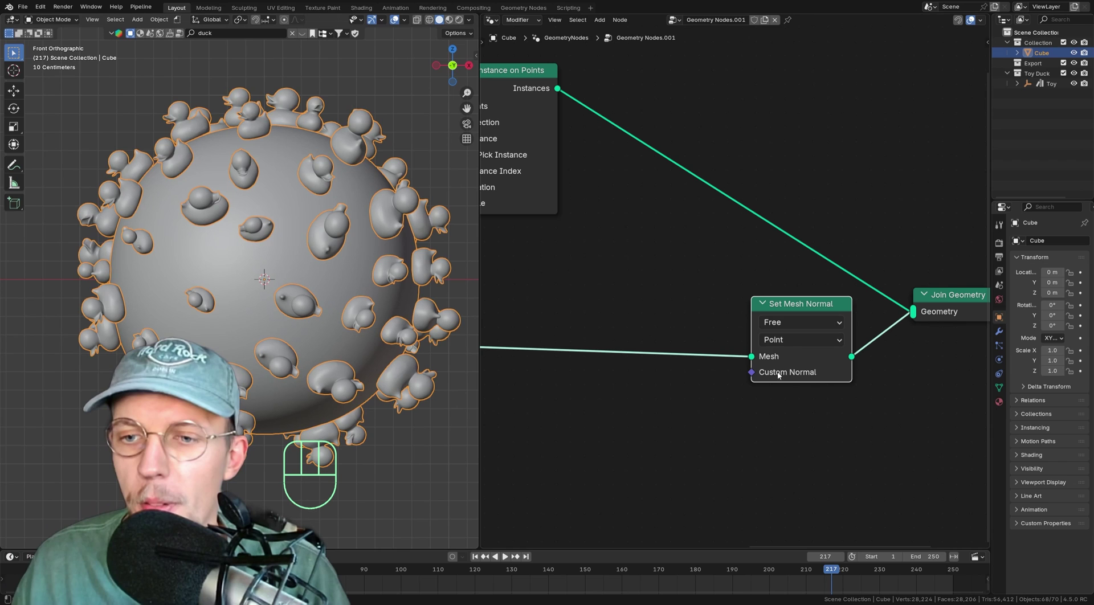
left_click_drag(786, 343, 796, 410)
left_click_drag(796, 318, 828, 300)
left_click_drag(783, 310, 828, 324)
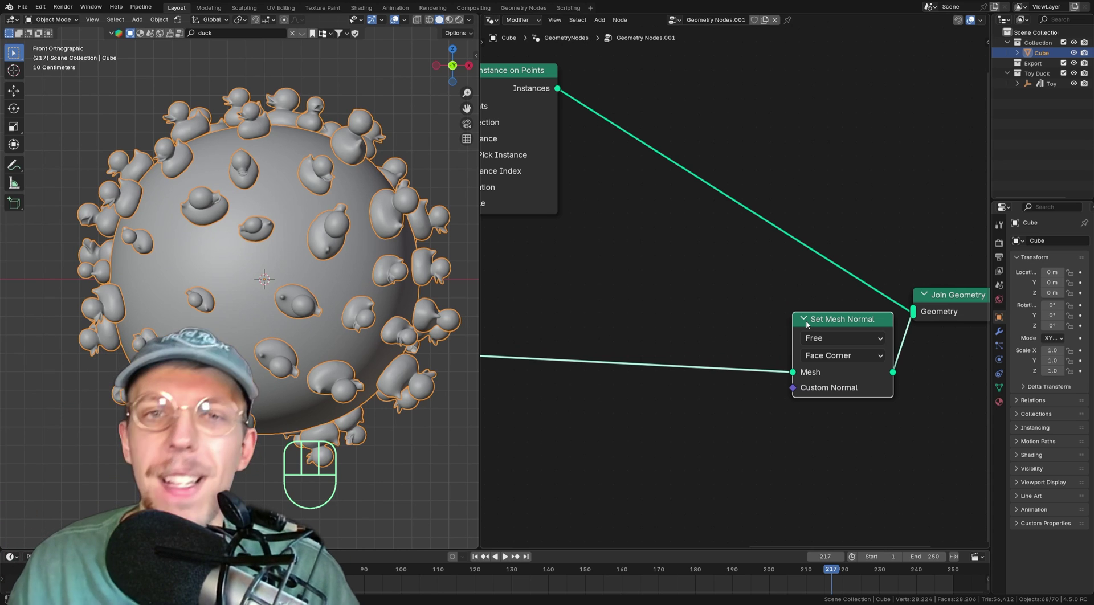
- Zoom onto the ducks and annotate one with a circle and an arrow
left_click(821, 331)
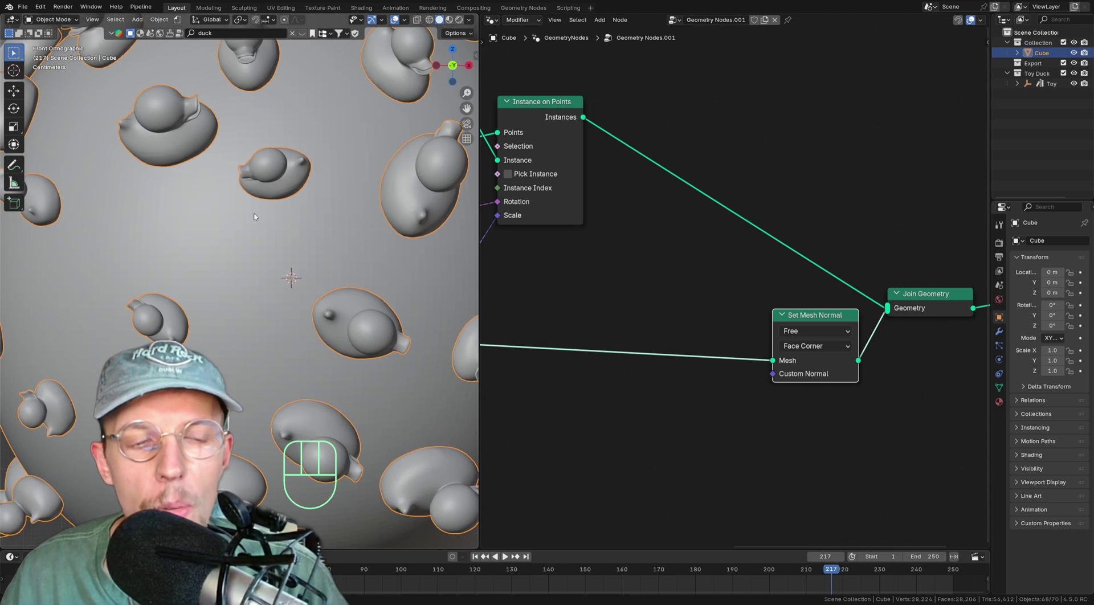
middle_click(267, 231)
key("d")
key("d")
key("d")
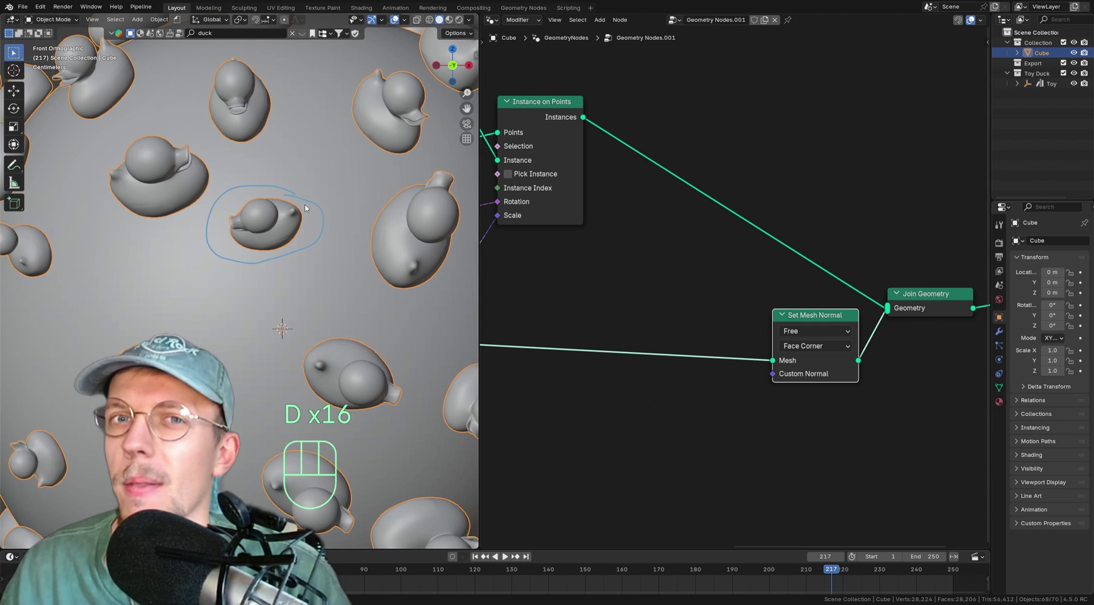
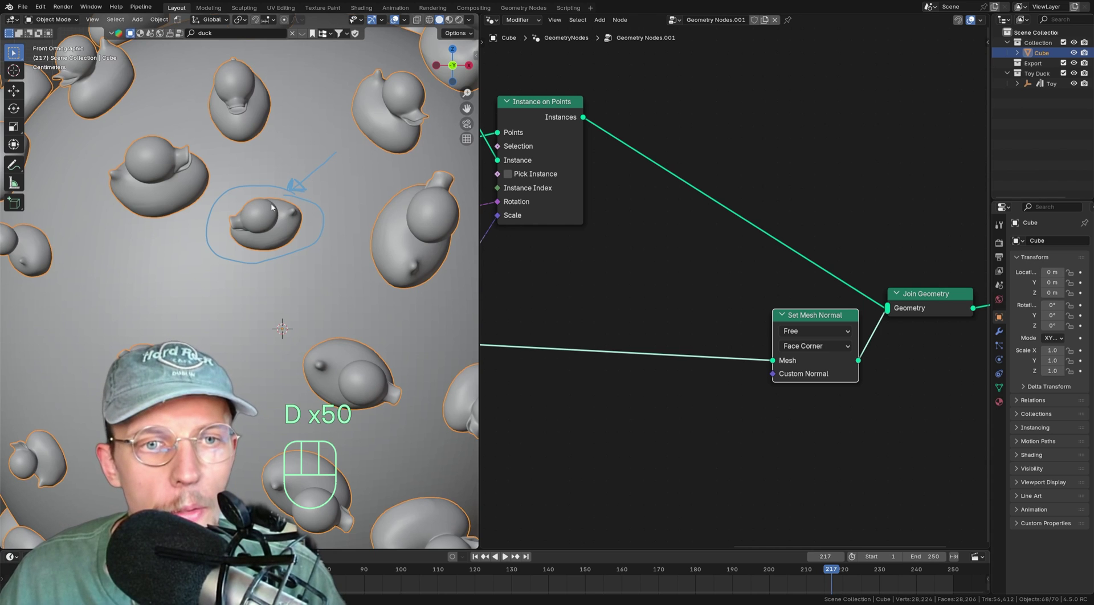
key("d")
key("d")
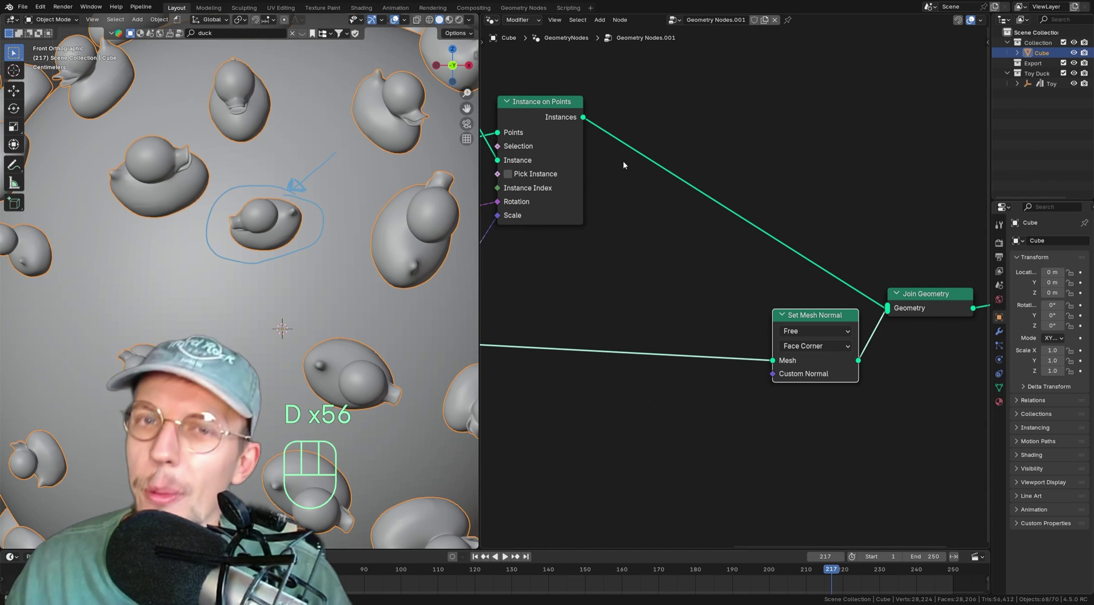
key("d")
- Bring the Object Info node back into view and open the node Add menu
middle_click(711, 192)
left_click_drag(651, 170, 691, 212)
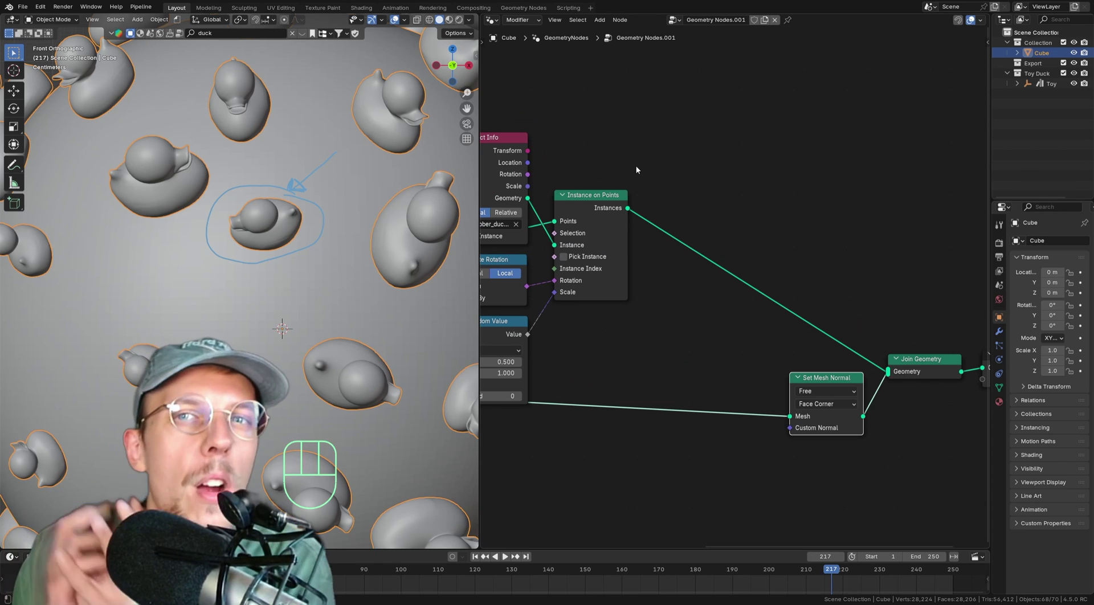
left_click(769, 149)
- Add a Geometry Proximity node set to Faces and a Realize Instances node on the ducks
key("shift+a")
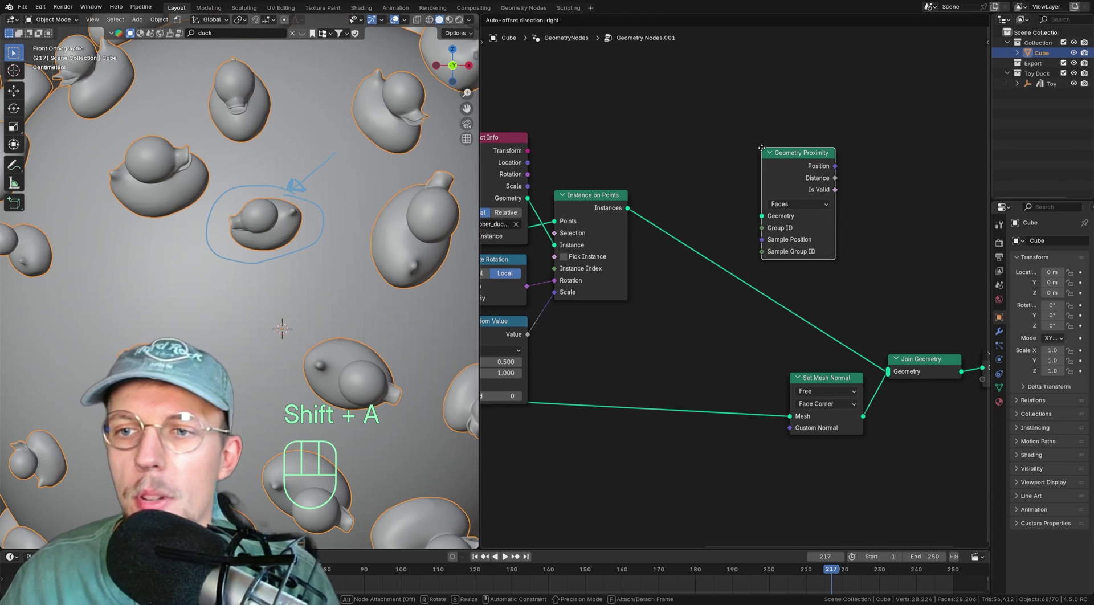
left_click(710, 98)
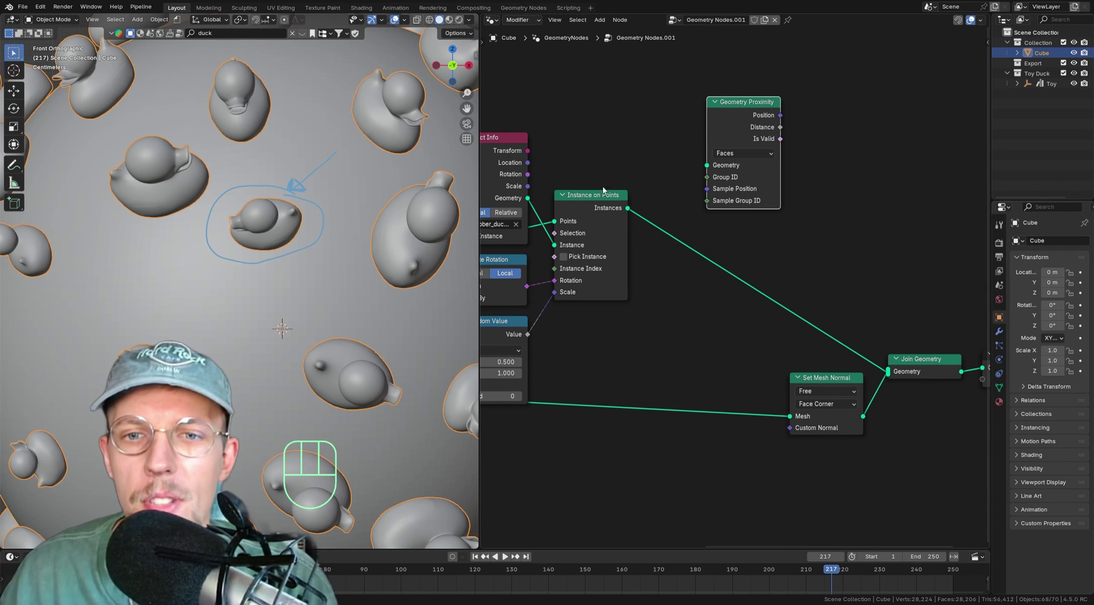
left_click_drag(633, 208, 711, 168)
left_click_drag(743, 113, 766, 84)
key("shift+a")
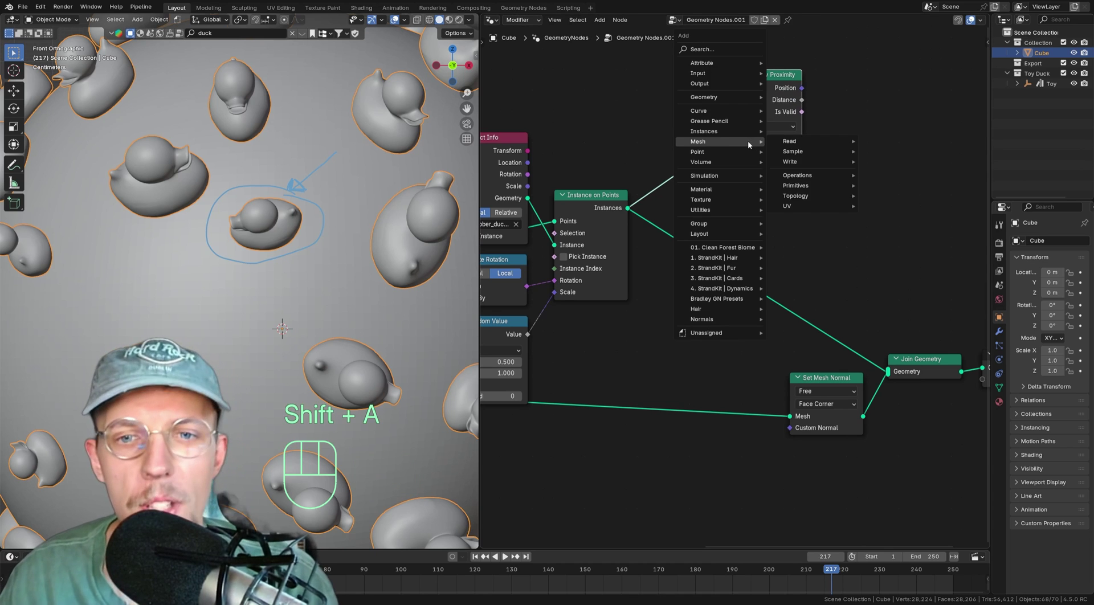
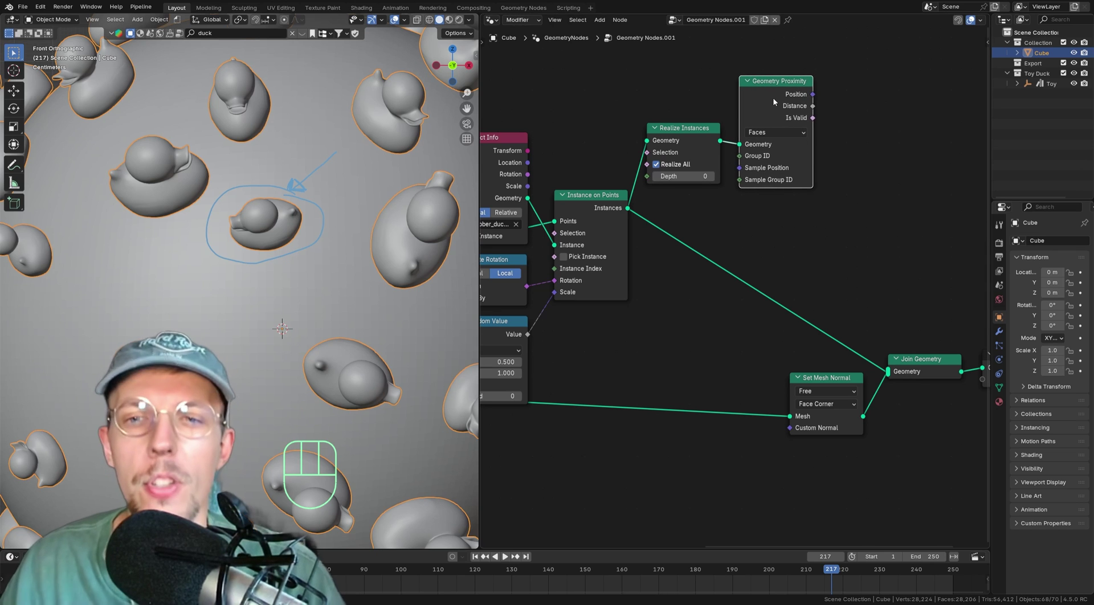
middle_click(827, 149)
- Preview the proximity Distance on the sphere through a Viewer node, showing dark spots around each duck
left_click(758, 334)
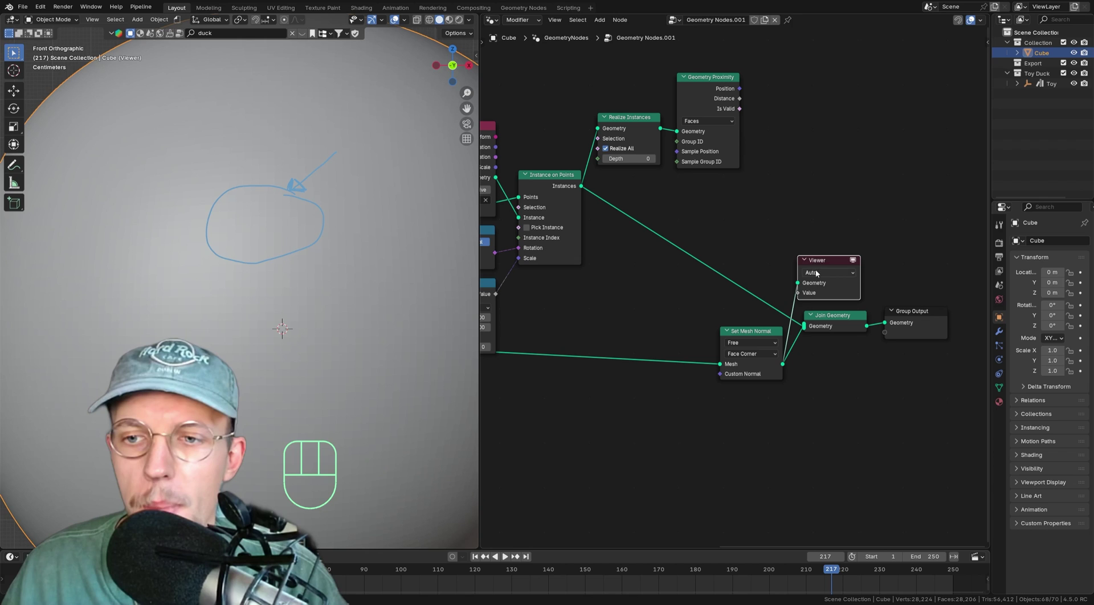
left_click_drag(823, 261, 840, 232)
left_click(717, 77)
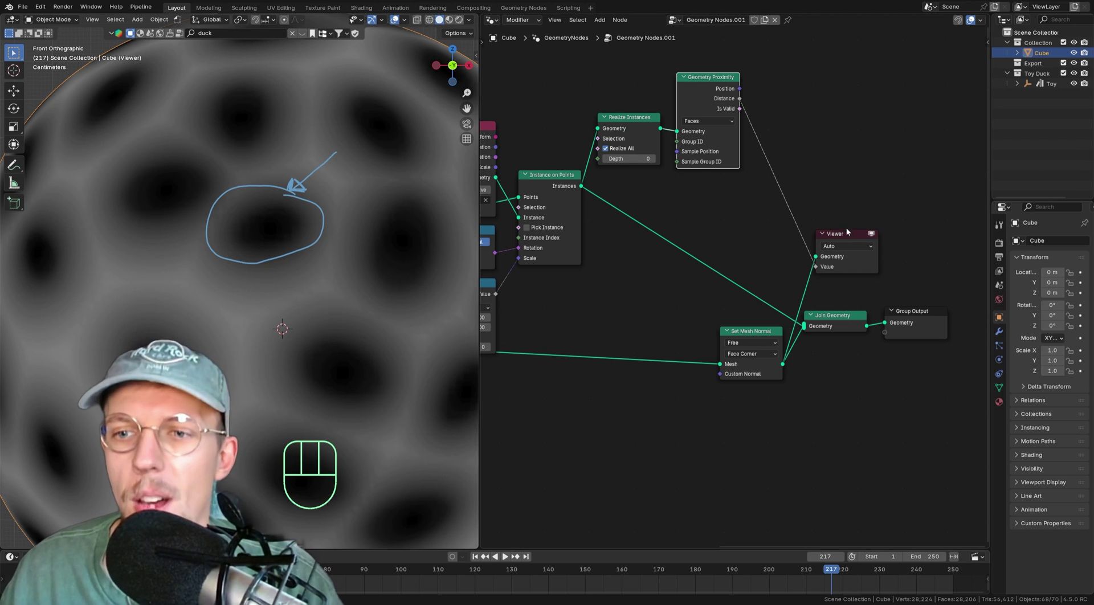
- Replace the Viewer with a Vector Mix node whose factor is the proximity Distance
left_click(849, 235)
key("Delete")
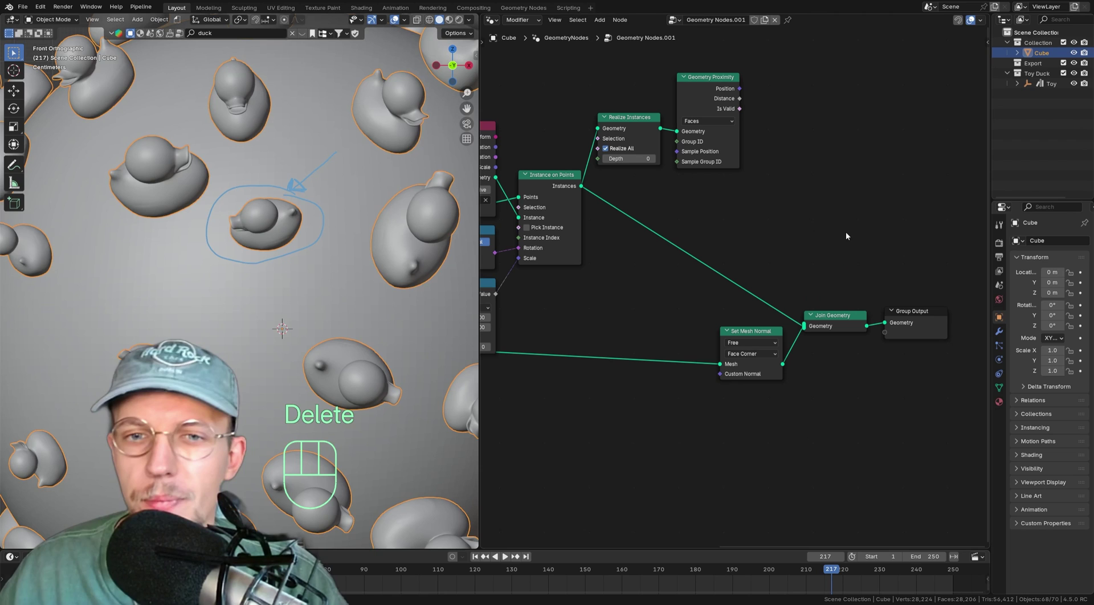
key("shift+a")
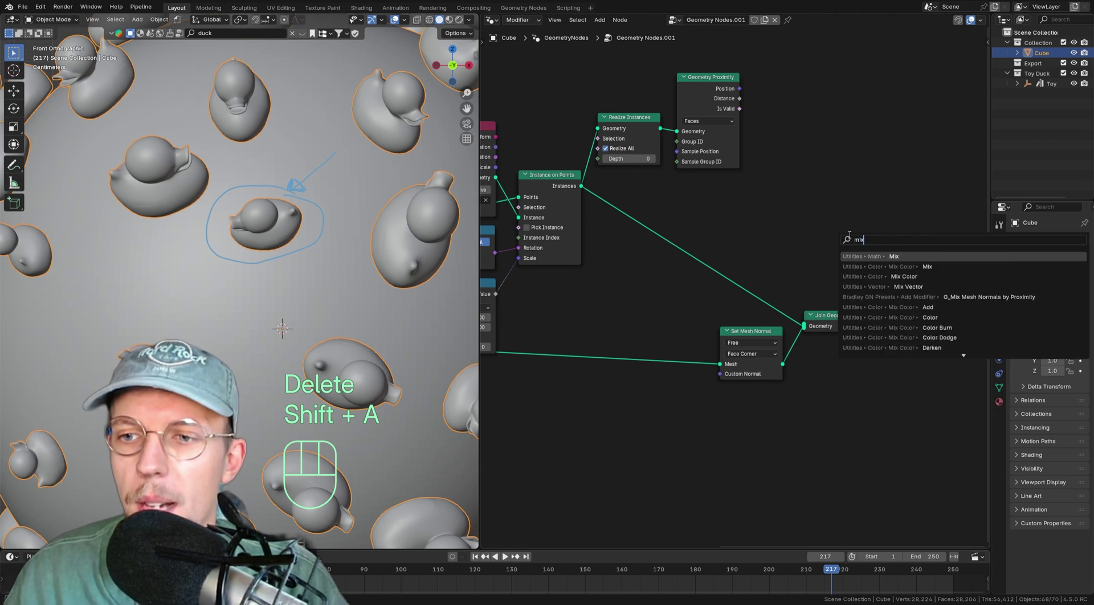
left_click(758, 181)
left_click_drag(785, 212, 781, 244)
left_click_drag(785, 183, 850, 98)
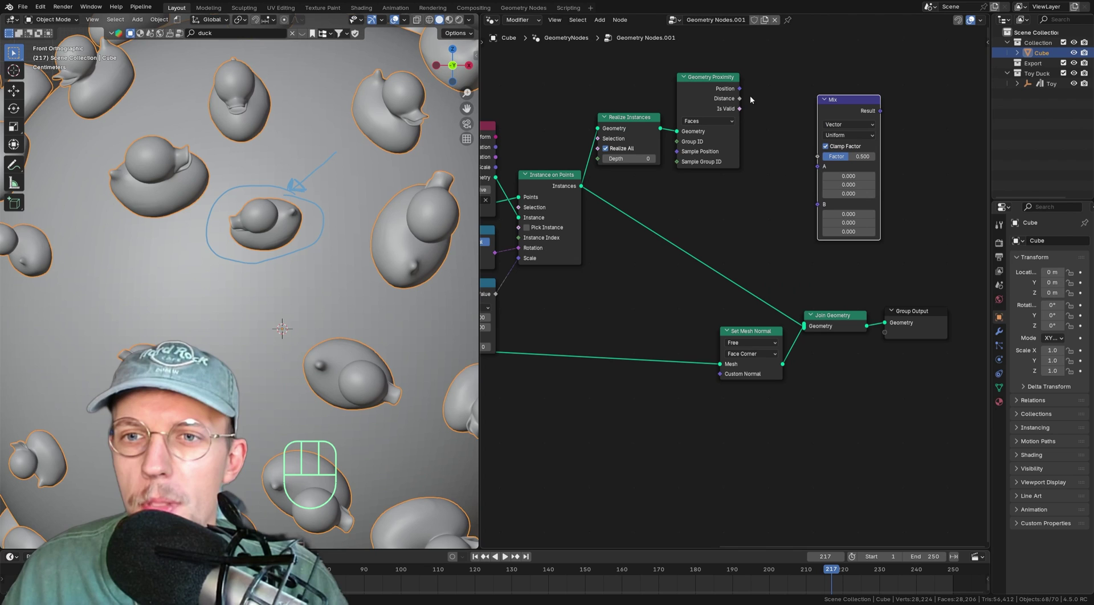
left_click_drag(742, 101, 817, 156)
left_click(844, 109)
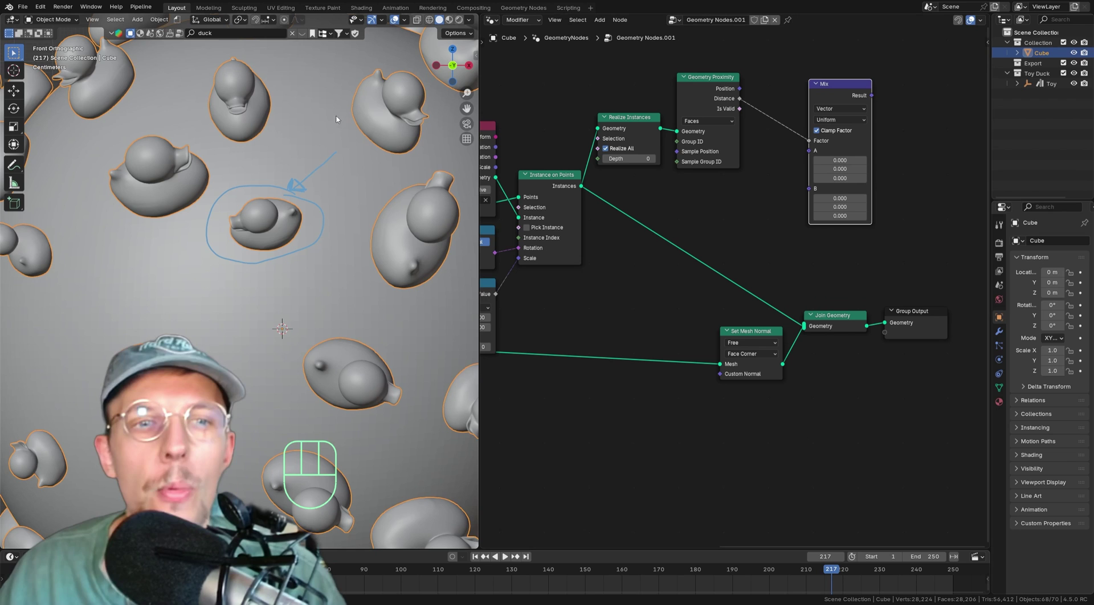
left_click(797, 187)
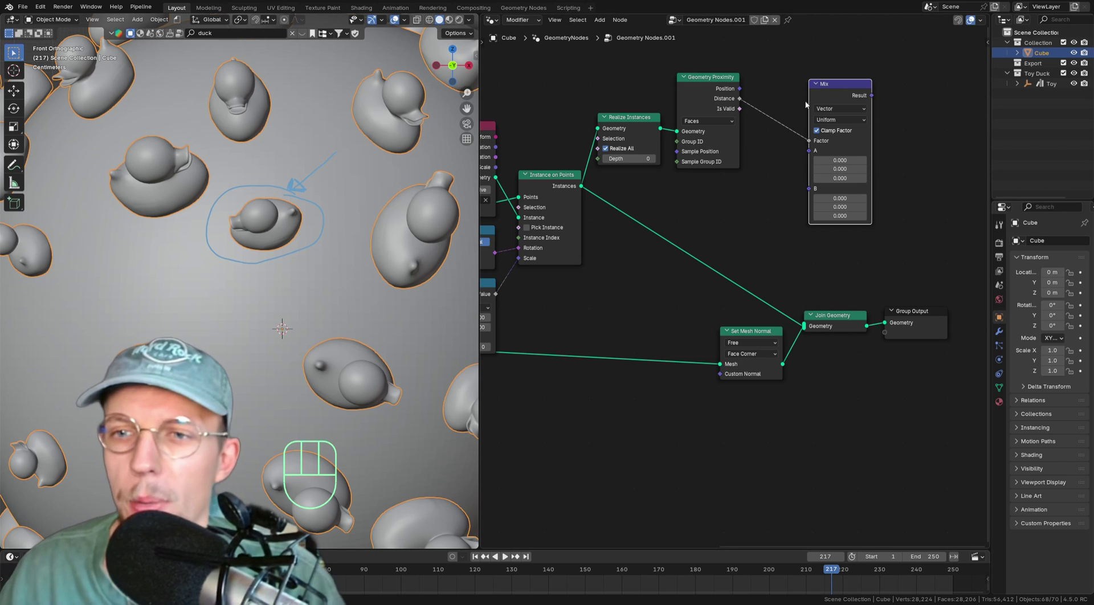
- Add a Normal node below the proximity node feeding the Mix B input
left_click_drag(819, 126, 802, 151)
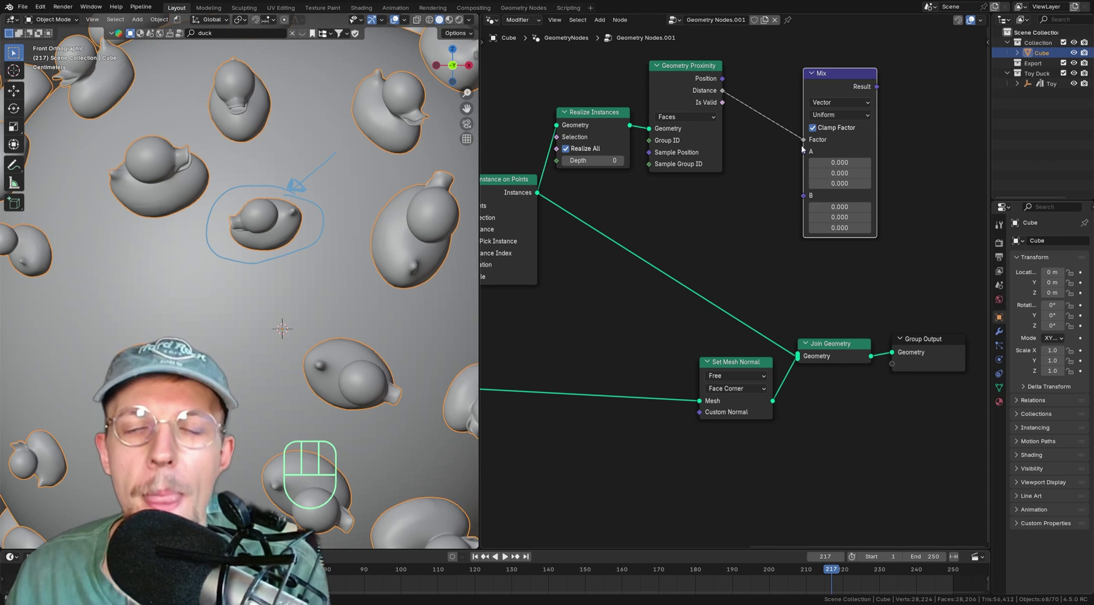
middle_click(779, 170)
left_click_drag(769, 170, 698, 191)
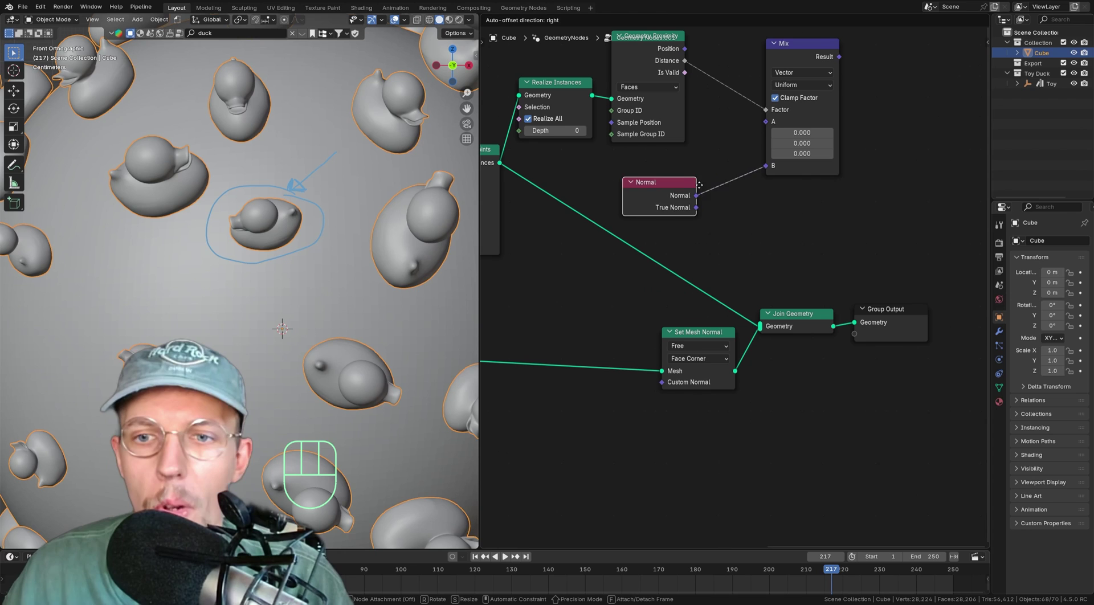
left_click(690, 183)
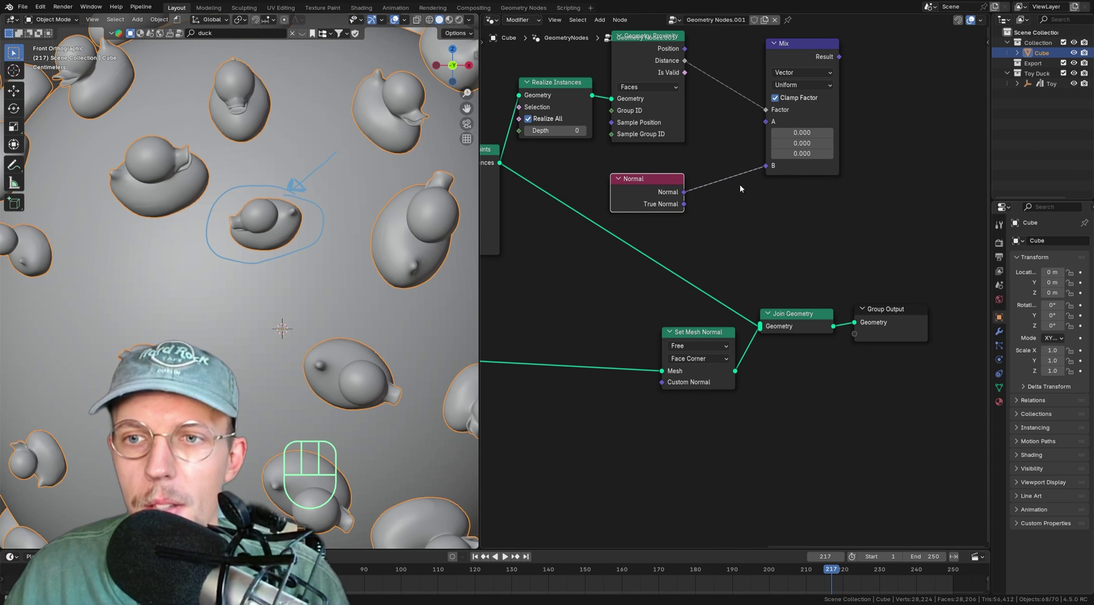
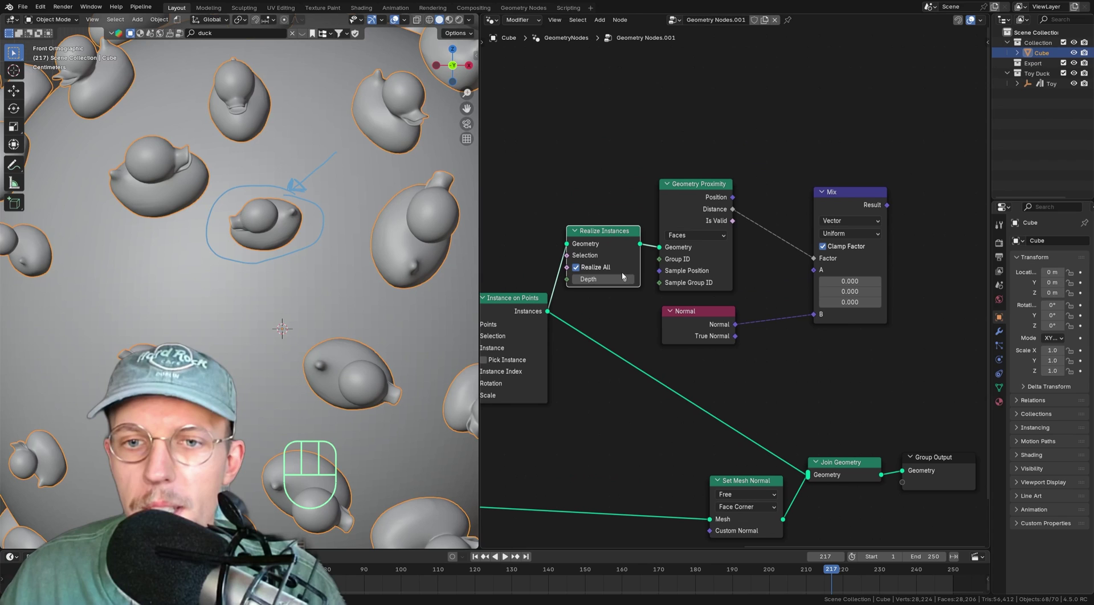
- Add a Vector Sample Nearest Surface on the realized ducks with a Normal node as its value
middle_click(640, 232)
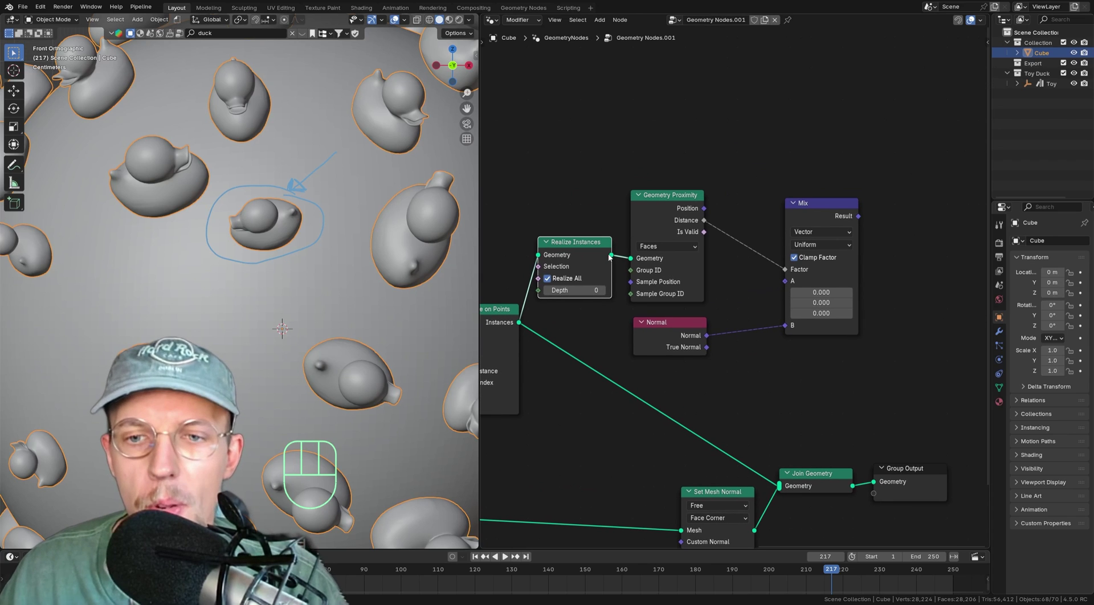
left_click_drag(613, 257, 661, 137)
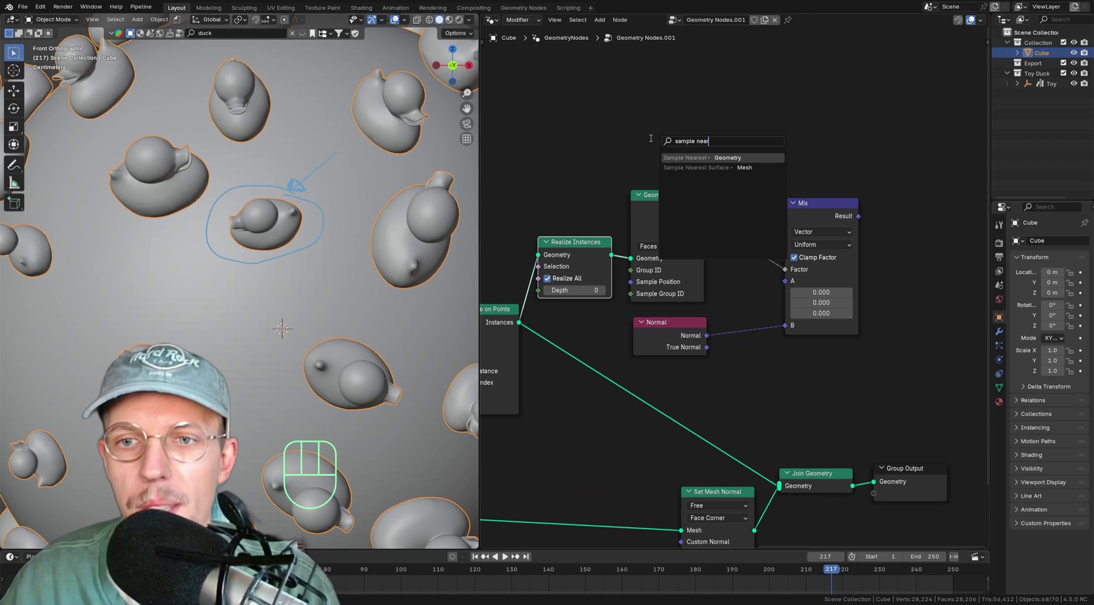
key("Escape")
key("shift+a")
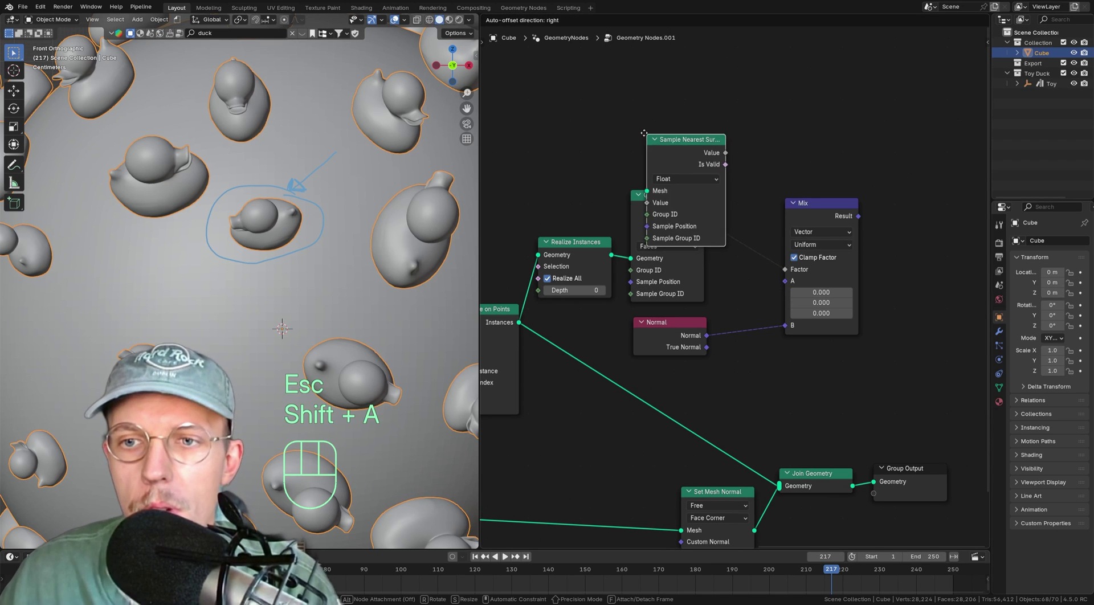
left_click(639, 67)
left_click_drag(615, 254, 637, 122)
middle_click(698, 139)
left_click_drag(671, 130, 658, 179)
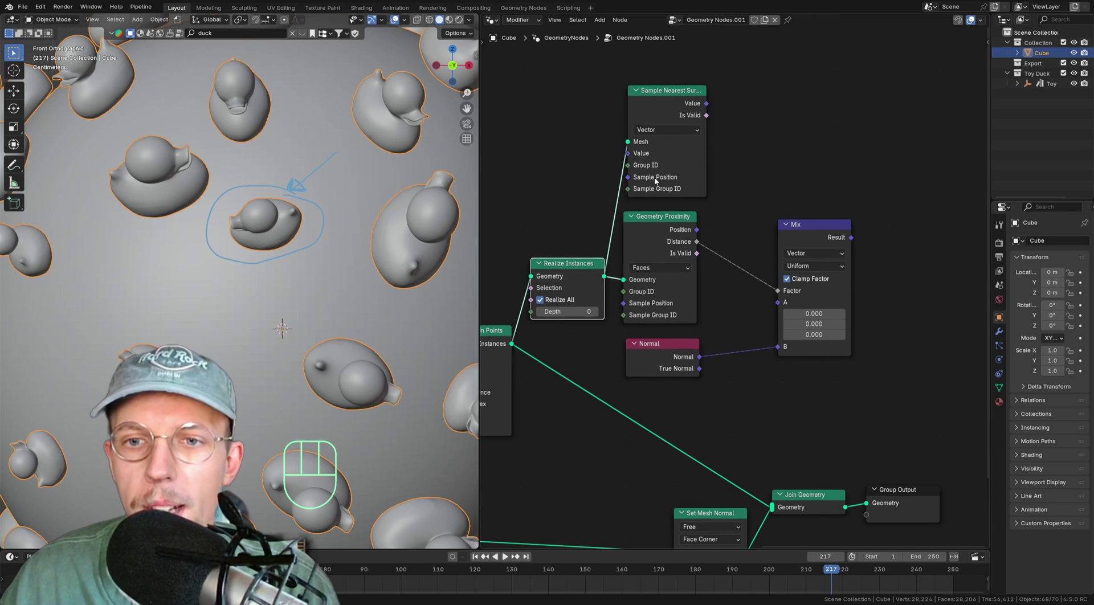
left_click_drag(631, 156, 594, 154)
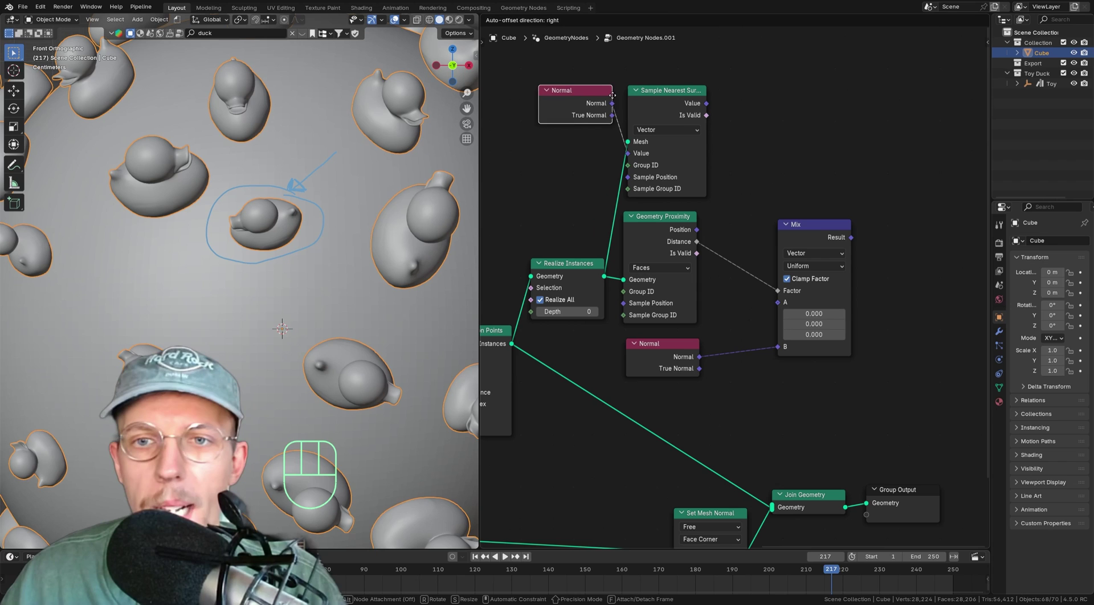
left_click(621, 98)
left_click_drag(713, 113, 771, 304)
- Wire the sampled duck normal into Mix A and send the Mix result into Set Mesh Normal
middle_click(390, 254)
middle_click(954, 317)
middle_click(840, 306)
left_click_drag(906, 435, 677, 383)
key("g")
left_click(853, 346)
middle_click(835, 298)
left_click(811, 220)
left_click_drag(779, 154, 816, 377)
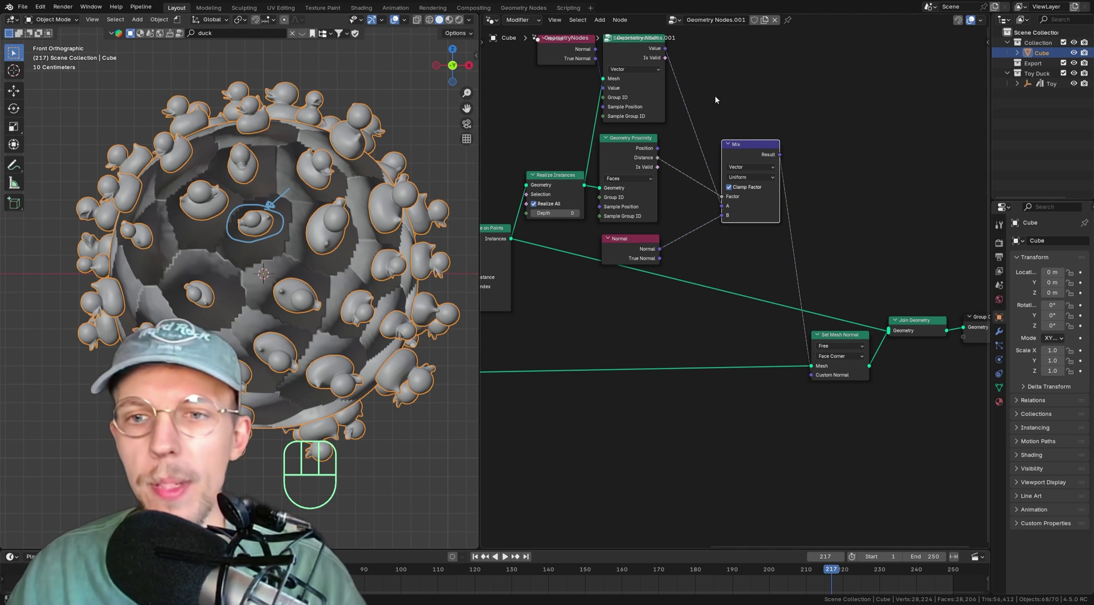
- Orbit the sphere in perspective to inspect the blended custom normals around the ducks
middle_click(681, 182)
left_click_drag(695, 319, 689, 312)
middle_click(686, 267)
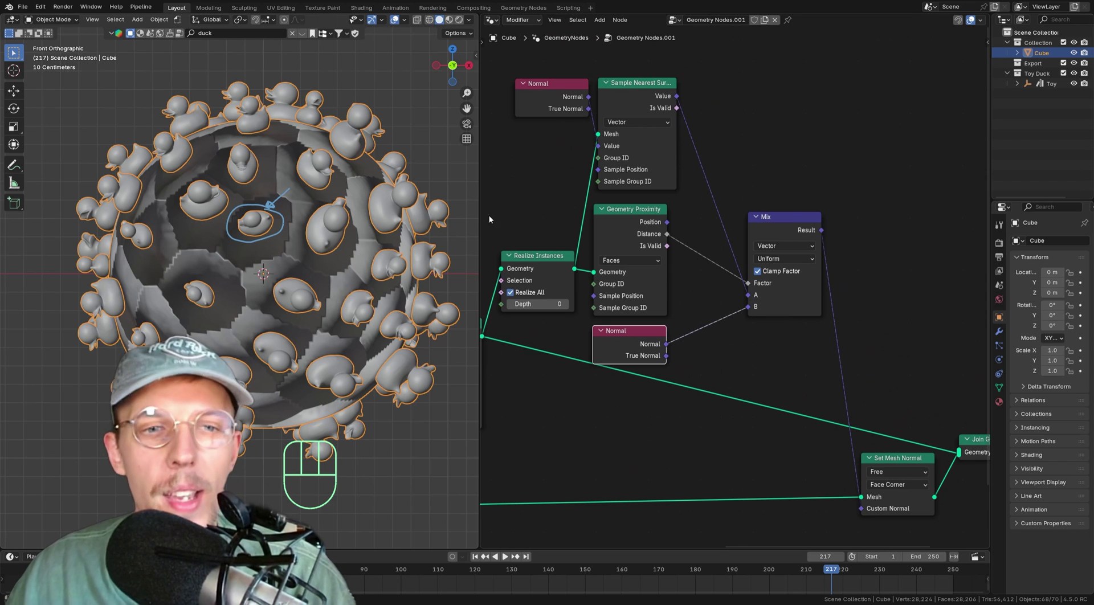
left_click_drag(321, 227, 328, 198)
middle_click(292, 194)
key("d")
middle_click(337, 214)
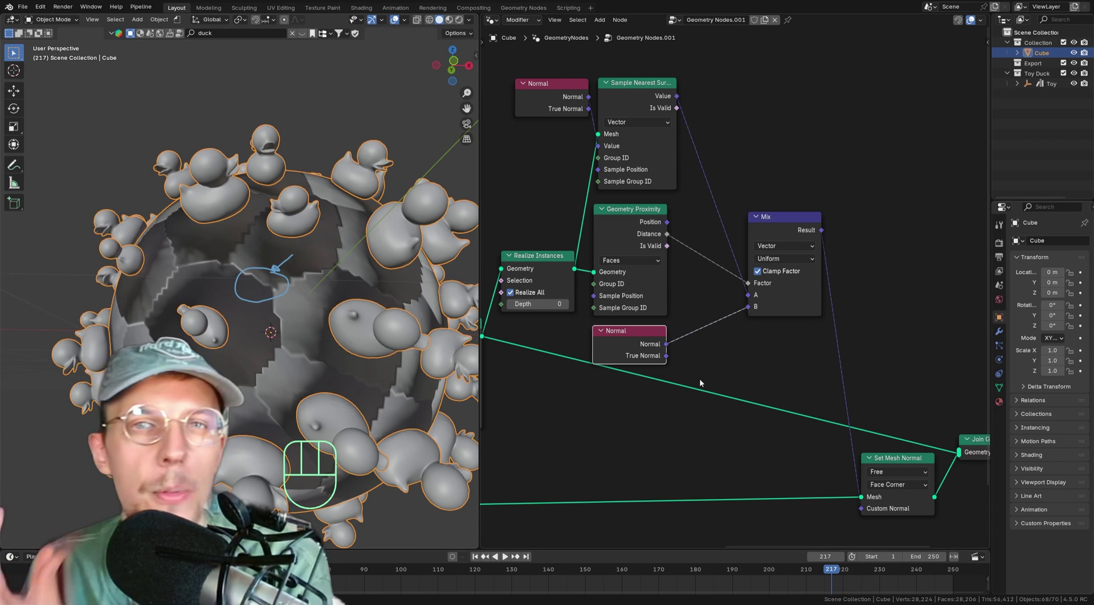
- Add a Map Range node and wire it between proximity Distance and the Mix factor
key("shift+a")
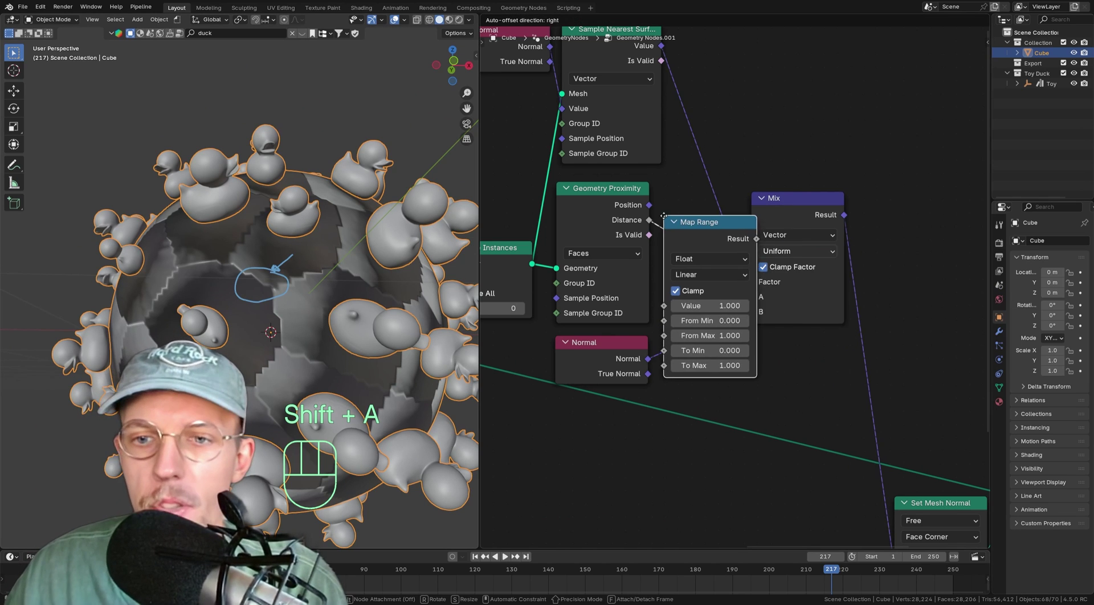
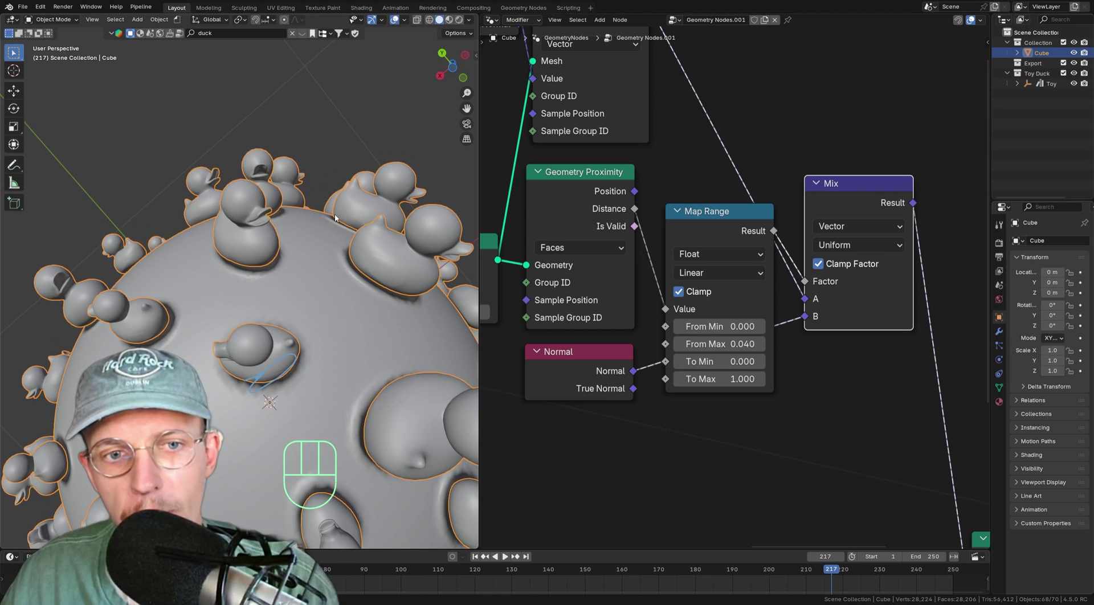
key("d")
key("d")
key("d")
key("d")
key("d")
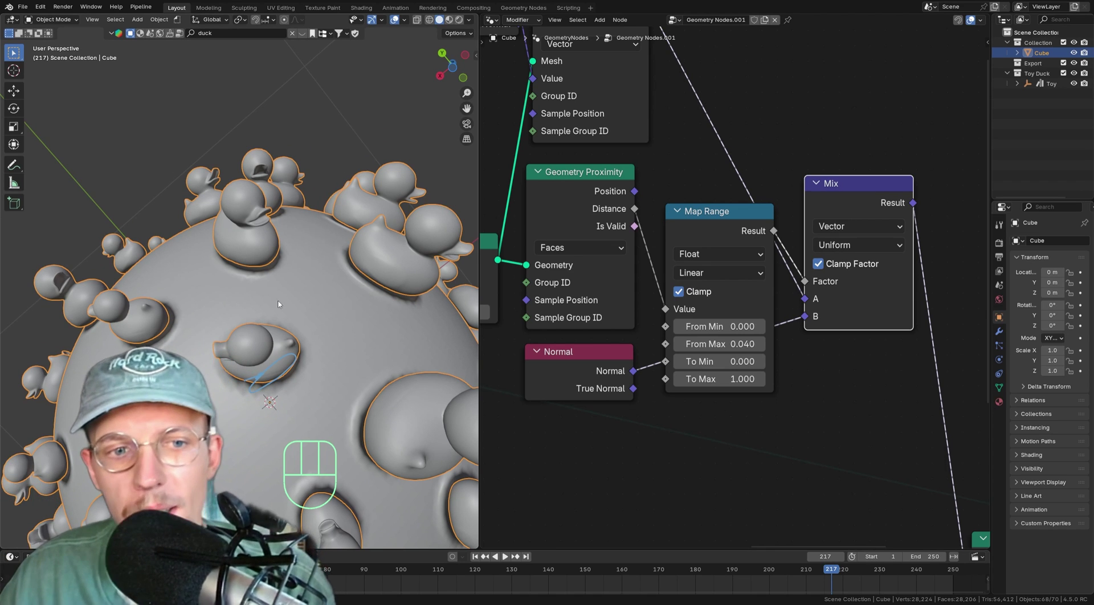
left_click_drag(299, 336, 320, 363)
left_click_drag(315, 326, 320, 357)
- Set the Map Range From Max to 0.04 so distance remaps over 0–0.04, clamped
middle_click(312, 325)
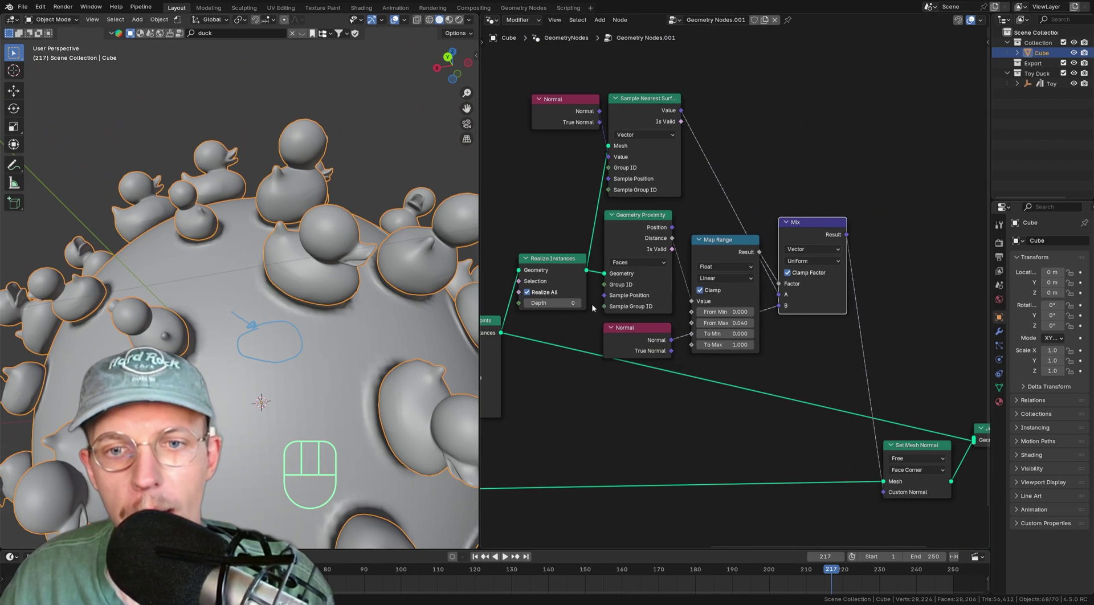
middle_click(577, 314)
middle_click(603, 328)
middle_click(615, 303)
middle_click(667, 315)
middle_click(663, 291)
left_click_drag(640, 288, 585, 294)
middle_click(802, 256)
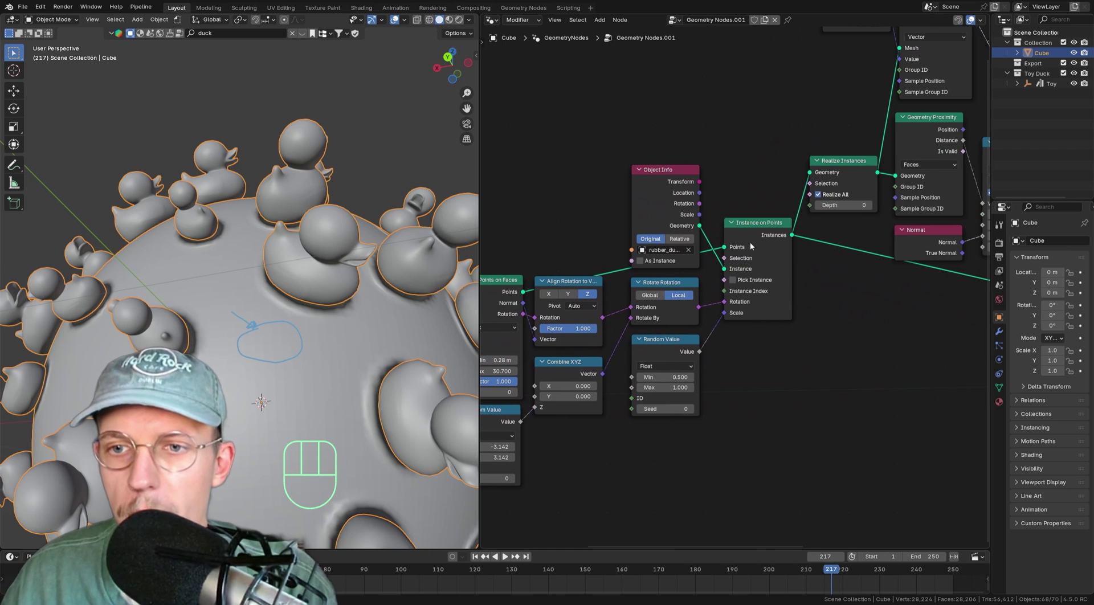
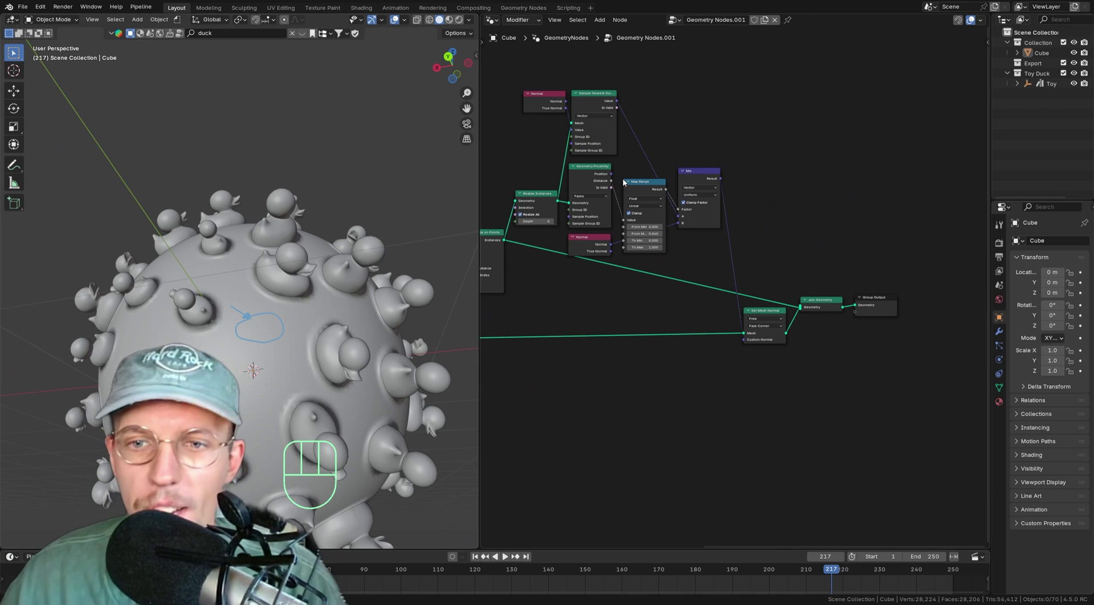
- Remove the Map Range node, leaving Distance linked straight to the Mix factor
left_click_drag(626, 171, 727, 297)
left_click(693, 251)
key("ctrl+x")
middle_click(281, 308)
left_click_drag(286, 291, 293, 289)
left_click_drag(296, 286, 309, 247)
middle_click(306, 254)
left_click_drag(314, 272, 272, 270)
- Insert a Wave Texture at scale 5.5 between Distance and the Mix factor for banded ripples
middle_click(762, 343)
middle_click(703, 269)
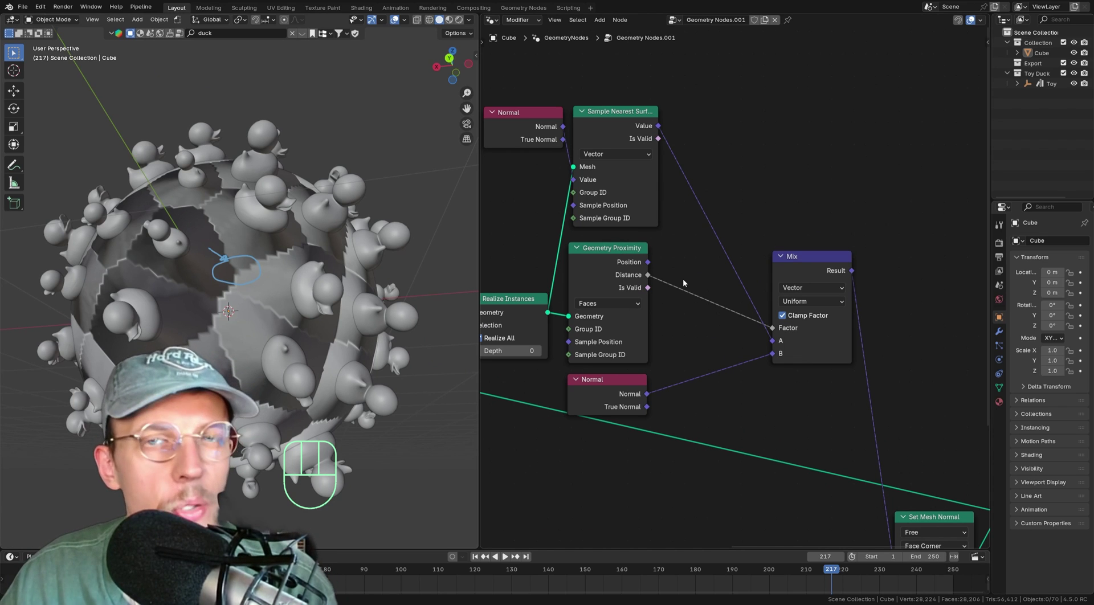
key("shift+a")
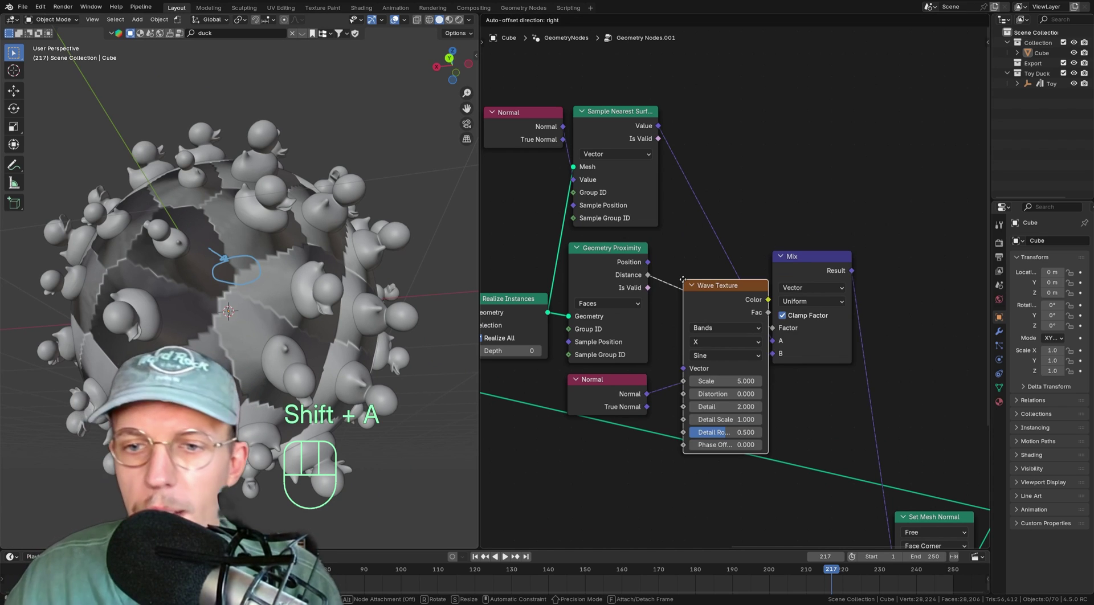
left_click(674, 263)
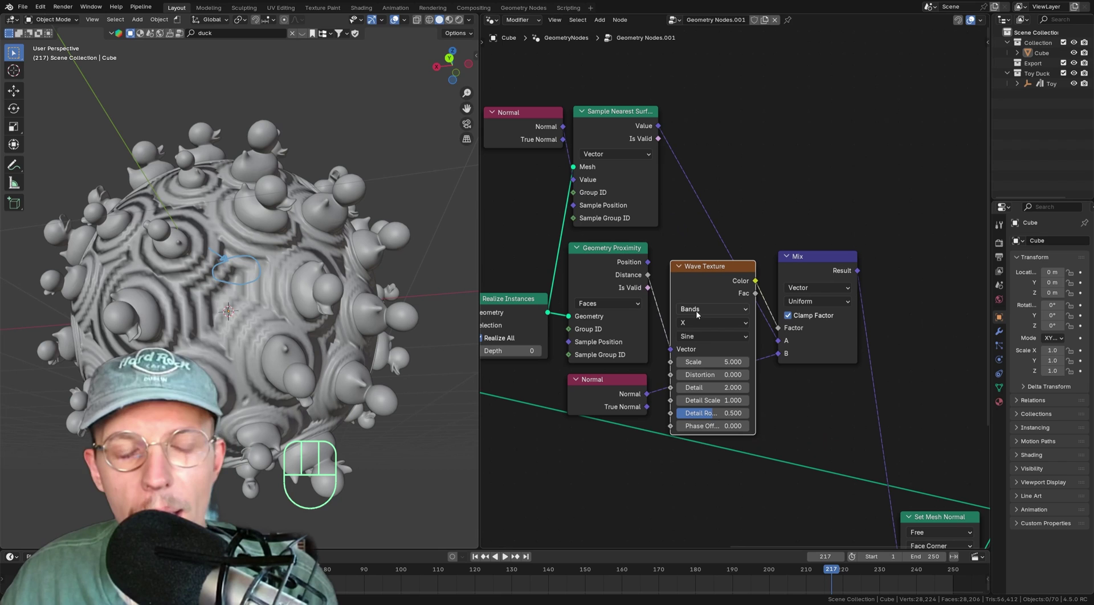
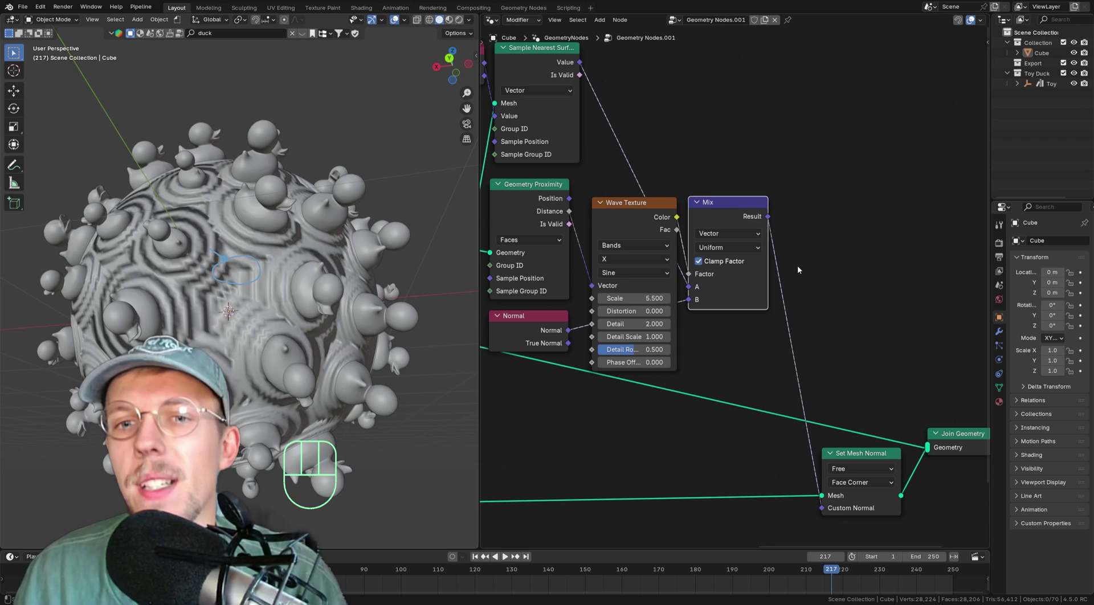
- Duplicate the vector Mix node and position the copy after the first Mix
left_click(723, 204)
left_click(735, 208)
key("shift+d")
left_click(789, 224)
key("g")
left_click(811, 225)
middle_click(665, 188)
middle_click(649, 228)
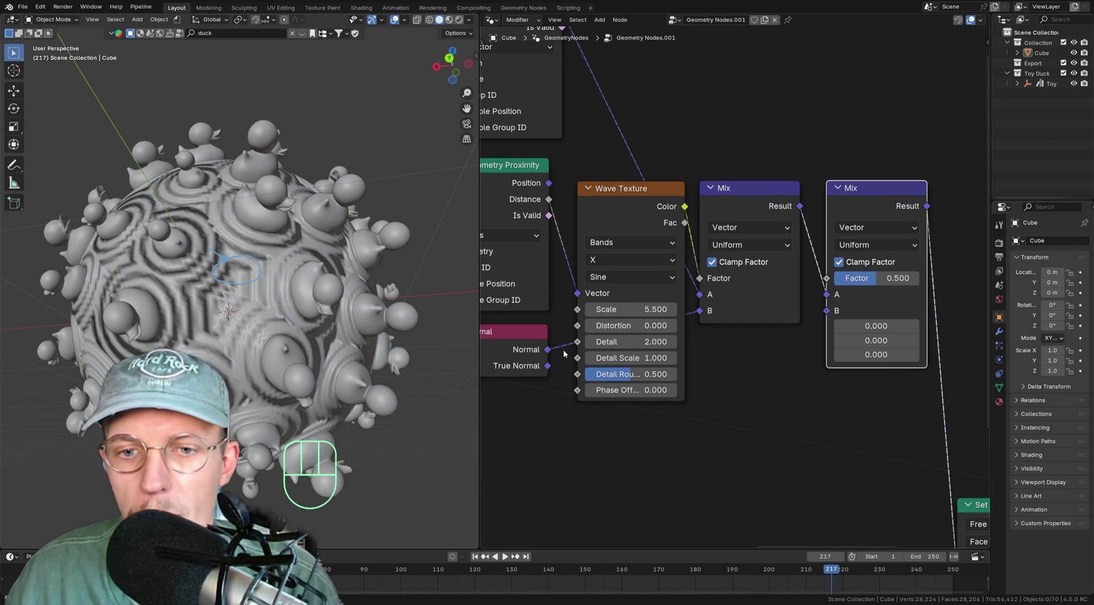
- Wire the first Mix into the second, feed it into Set Mesh Normal, and connect its Factor
left_click_drag(550, 353, 829, 298)
left_click_drag(834, 333, 818, 275)
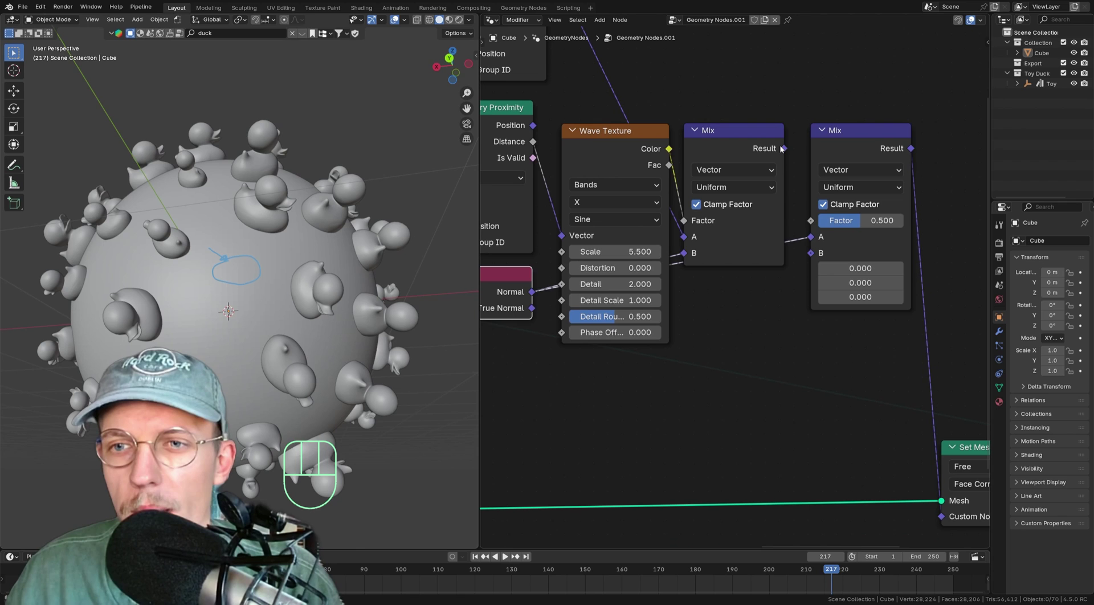
left_click_drag(784, 147, 814, 241)
left_click_drag(796, 204, 849, 282)
middle_click(731, 253)
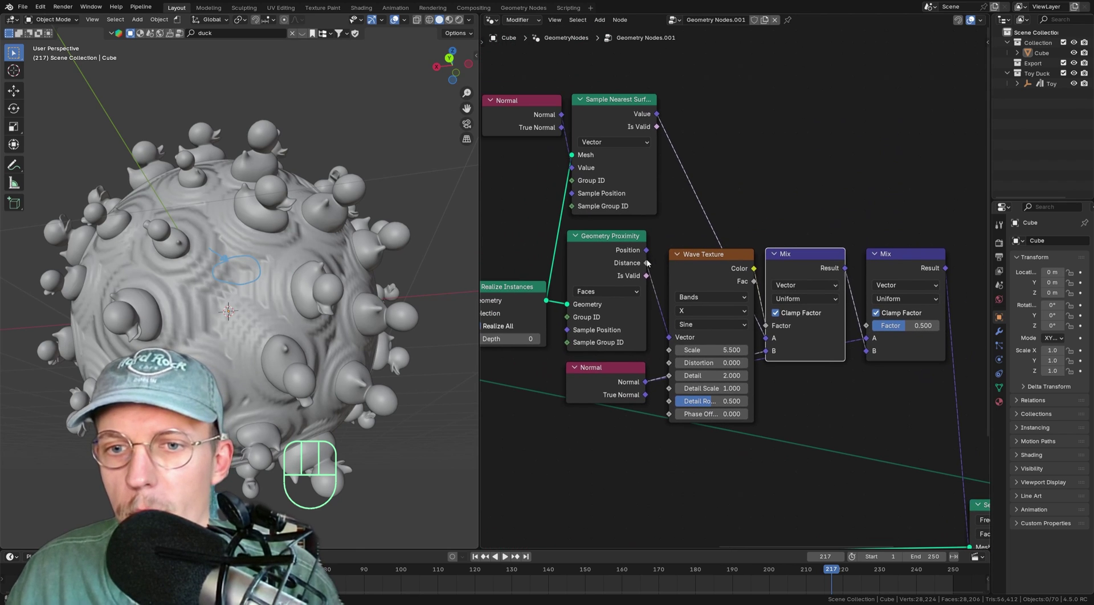
left_click_drag(650, 265, 868, 320)
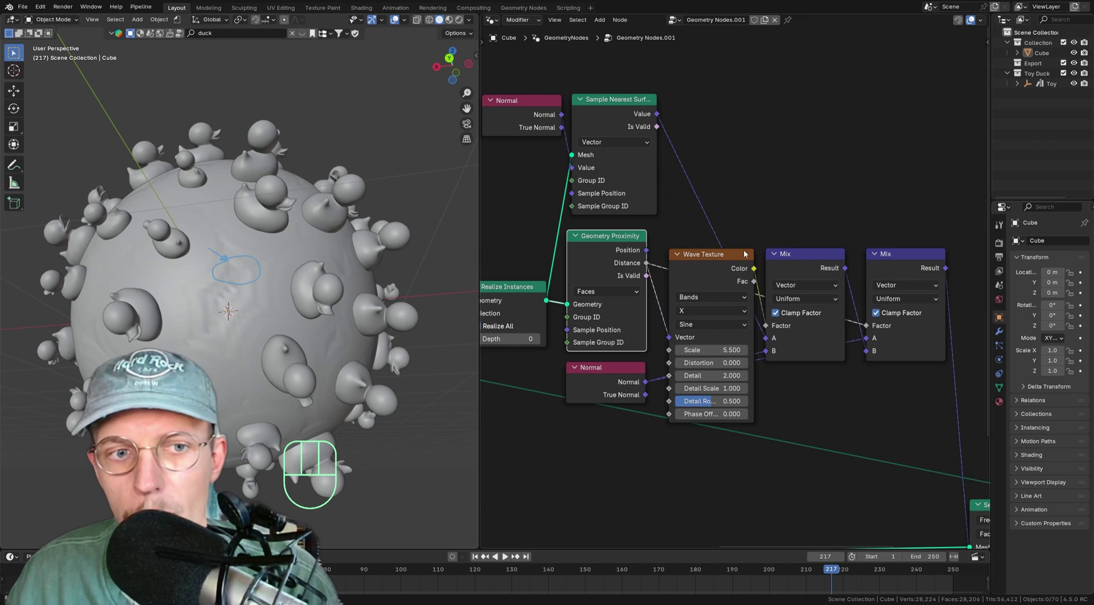
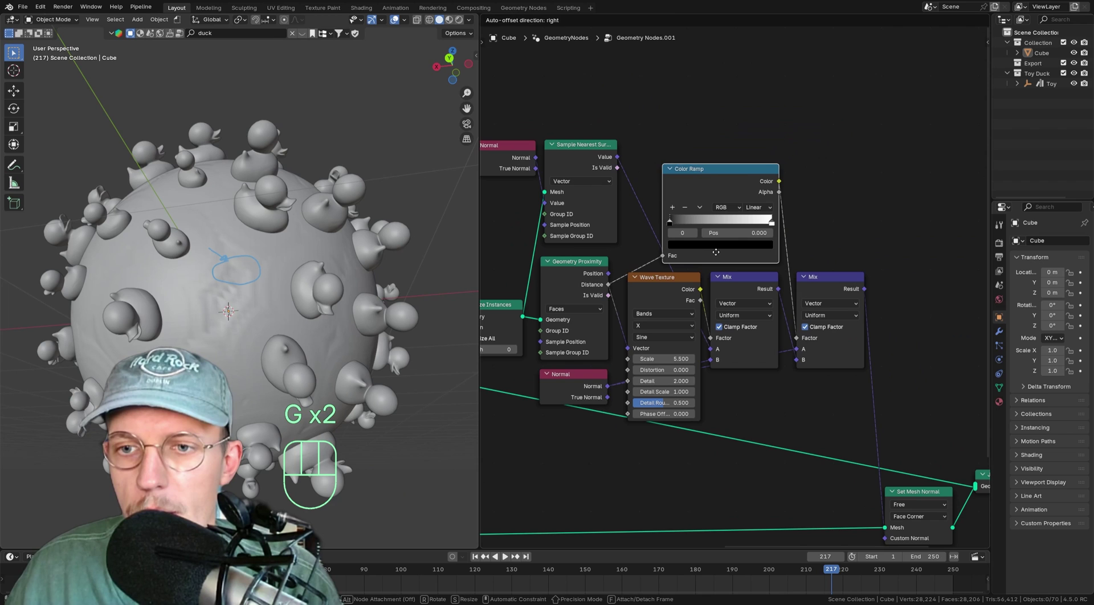
- Insert a Color Ramp on the Distance link into the second Mix factor, stop at Pos 0.141
left_click(720, 255)
left_click_drag(784, 209, 676, 217)
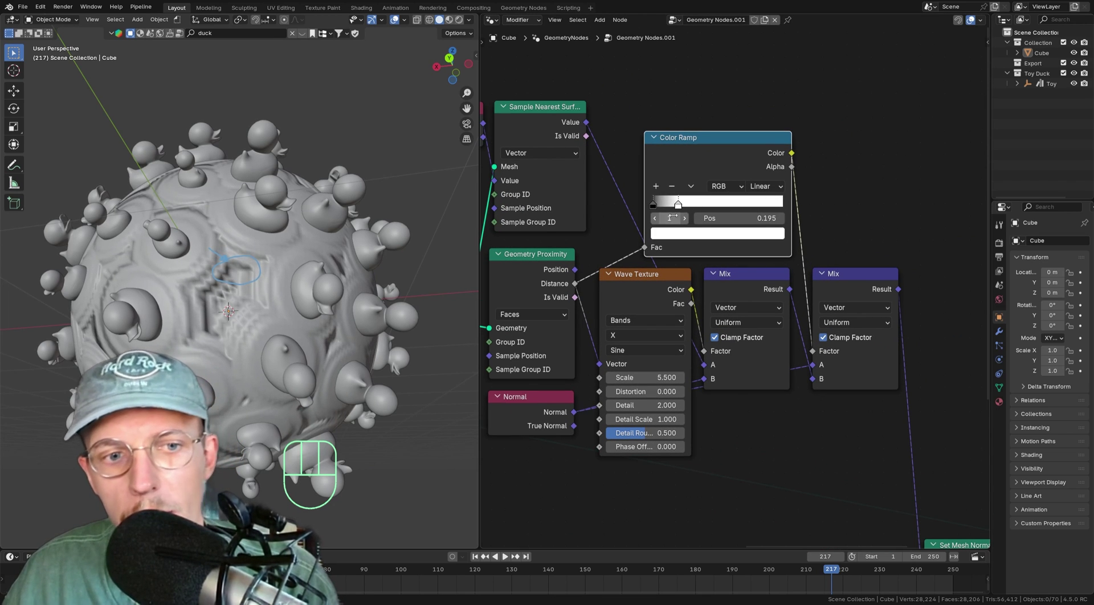
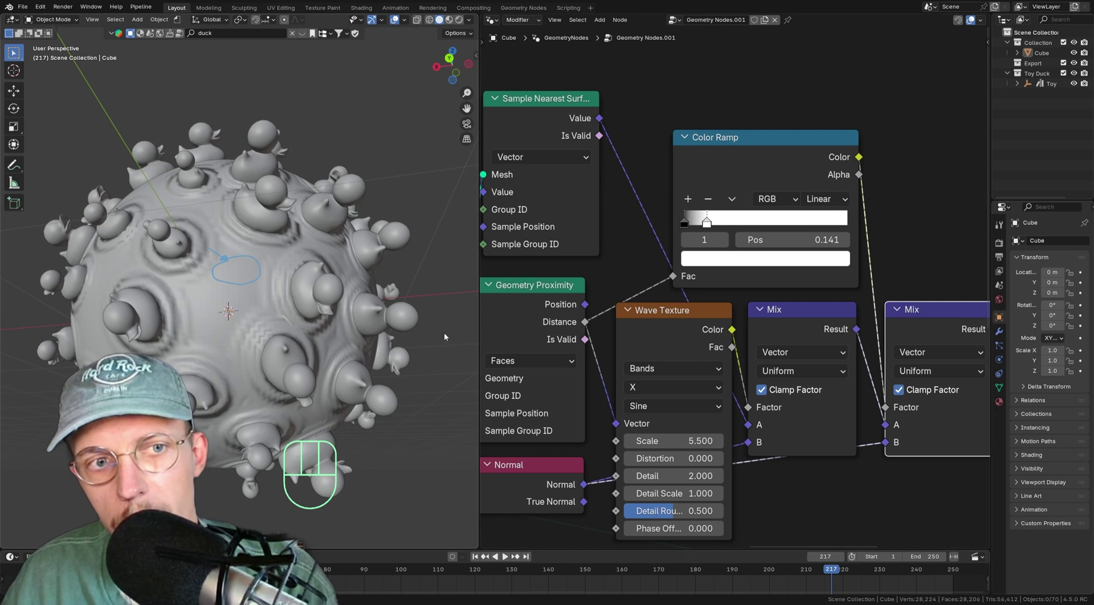
middle_click(637, 384)
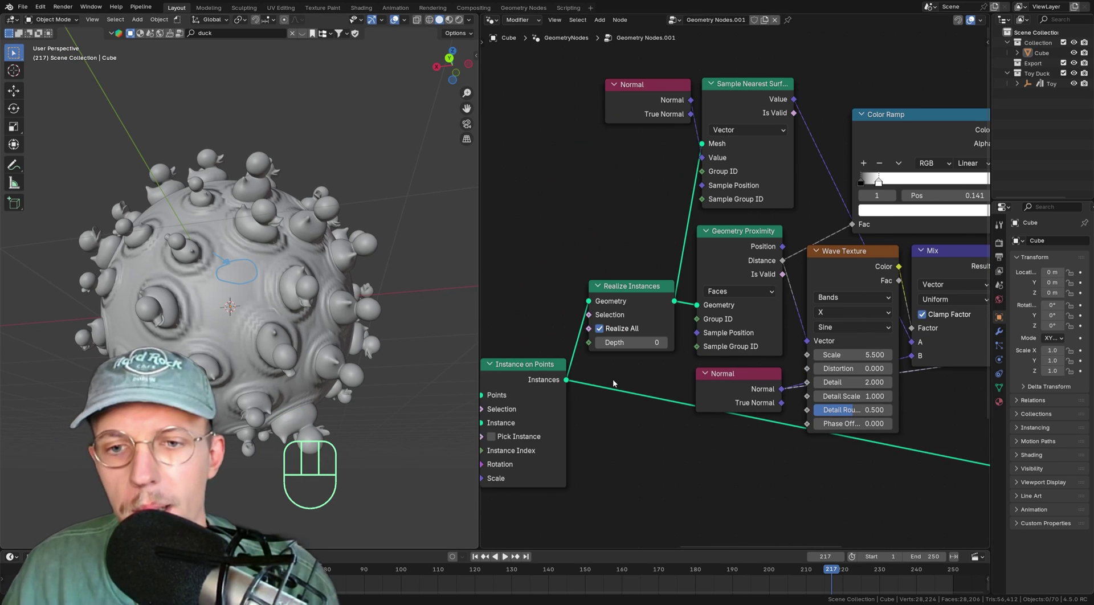